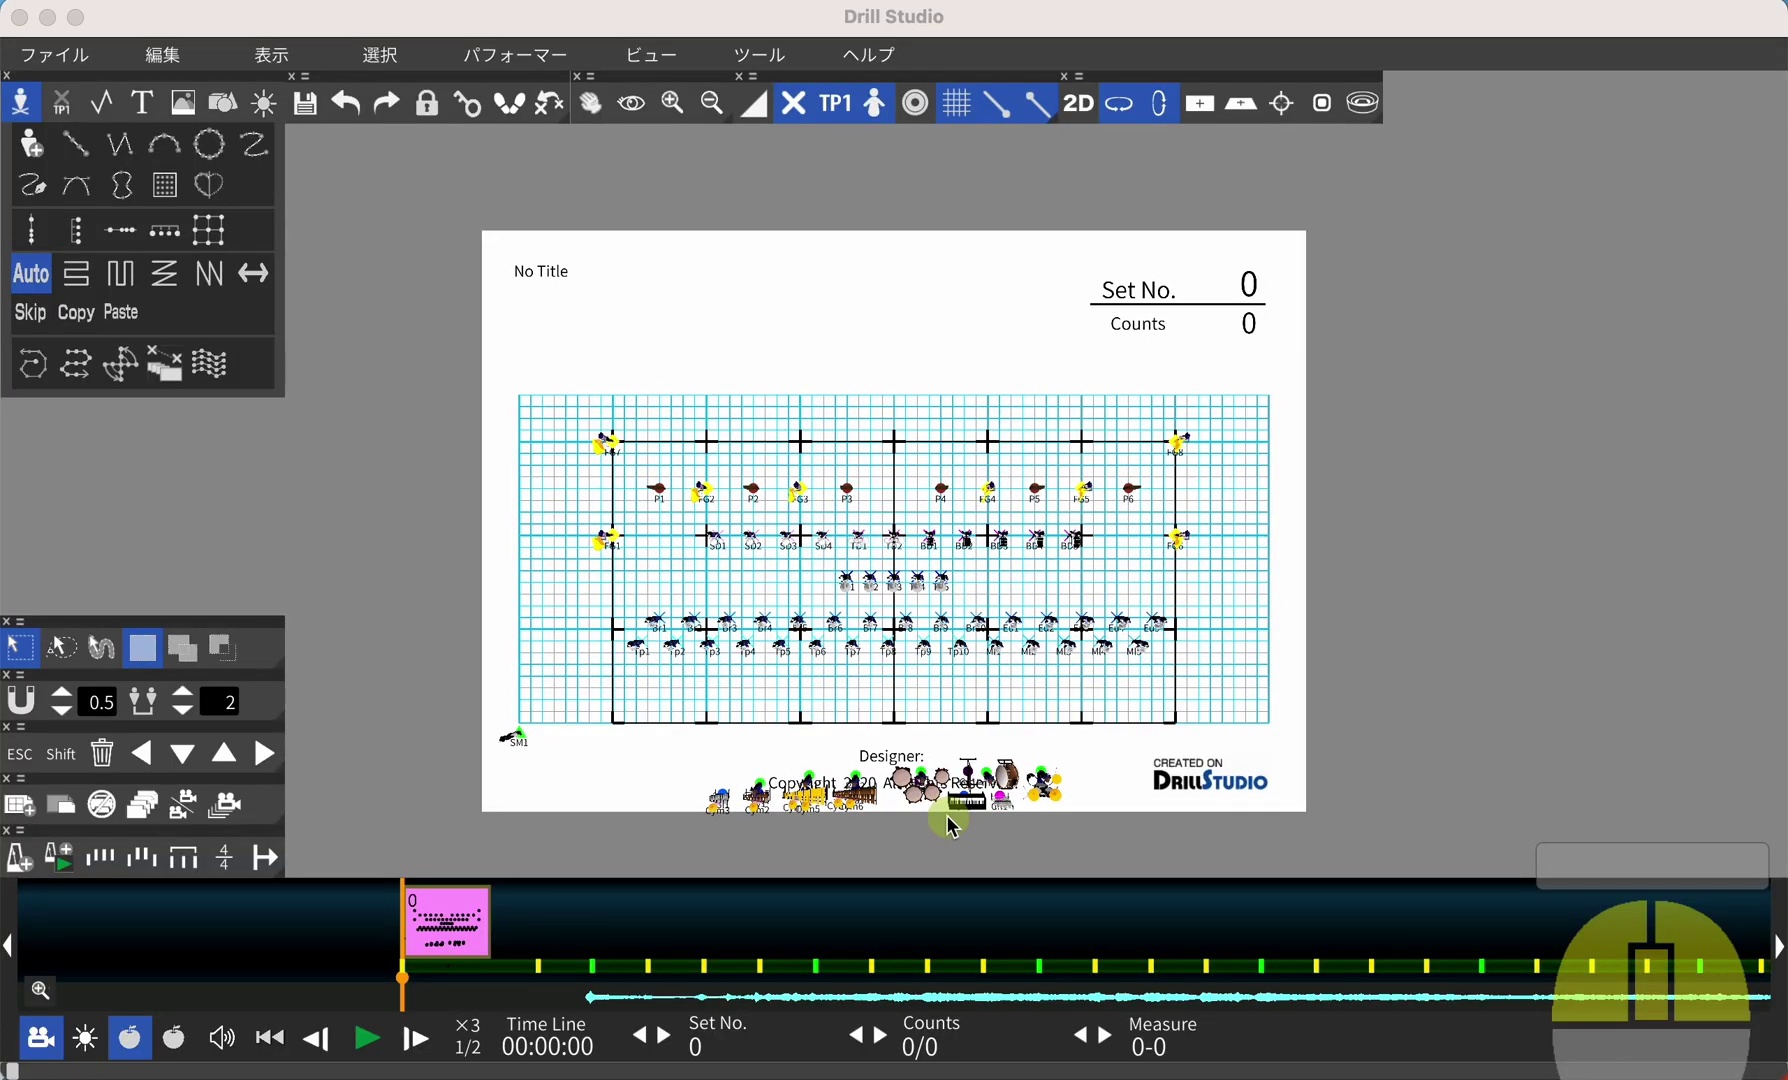
Scroll the timeline view while placing sheet 1 one count after sheet 0
scroll("up", 3)
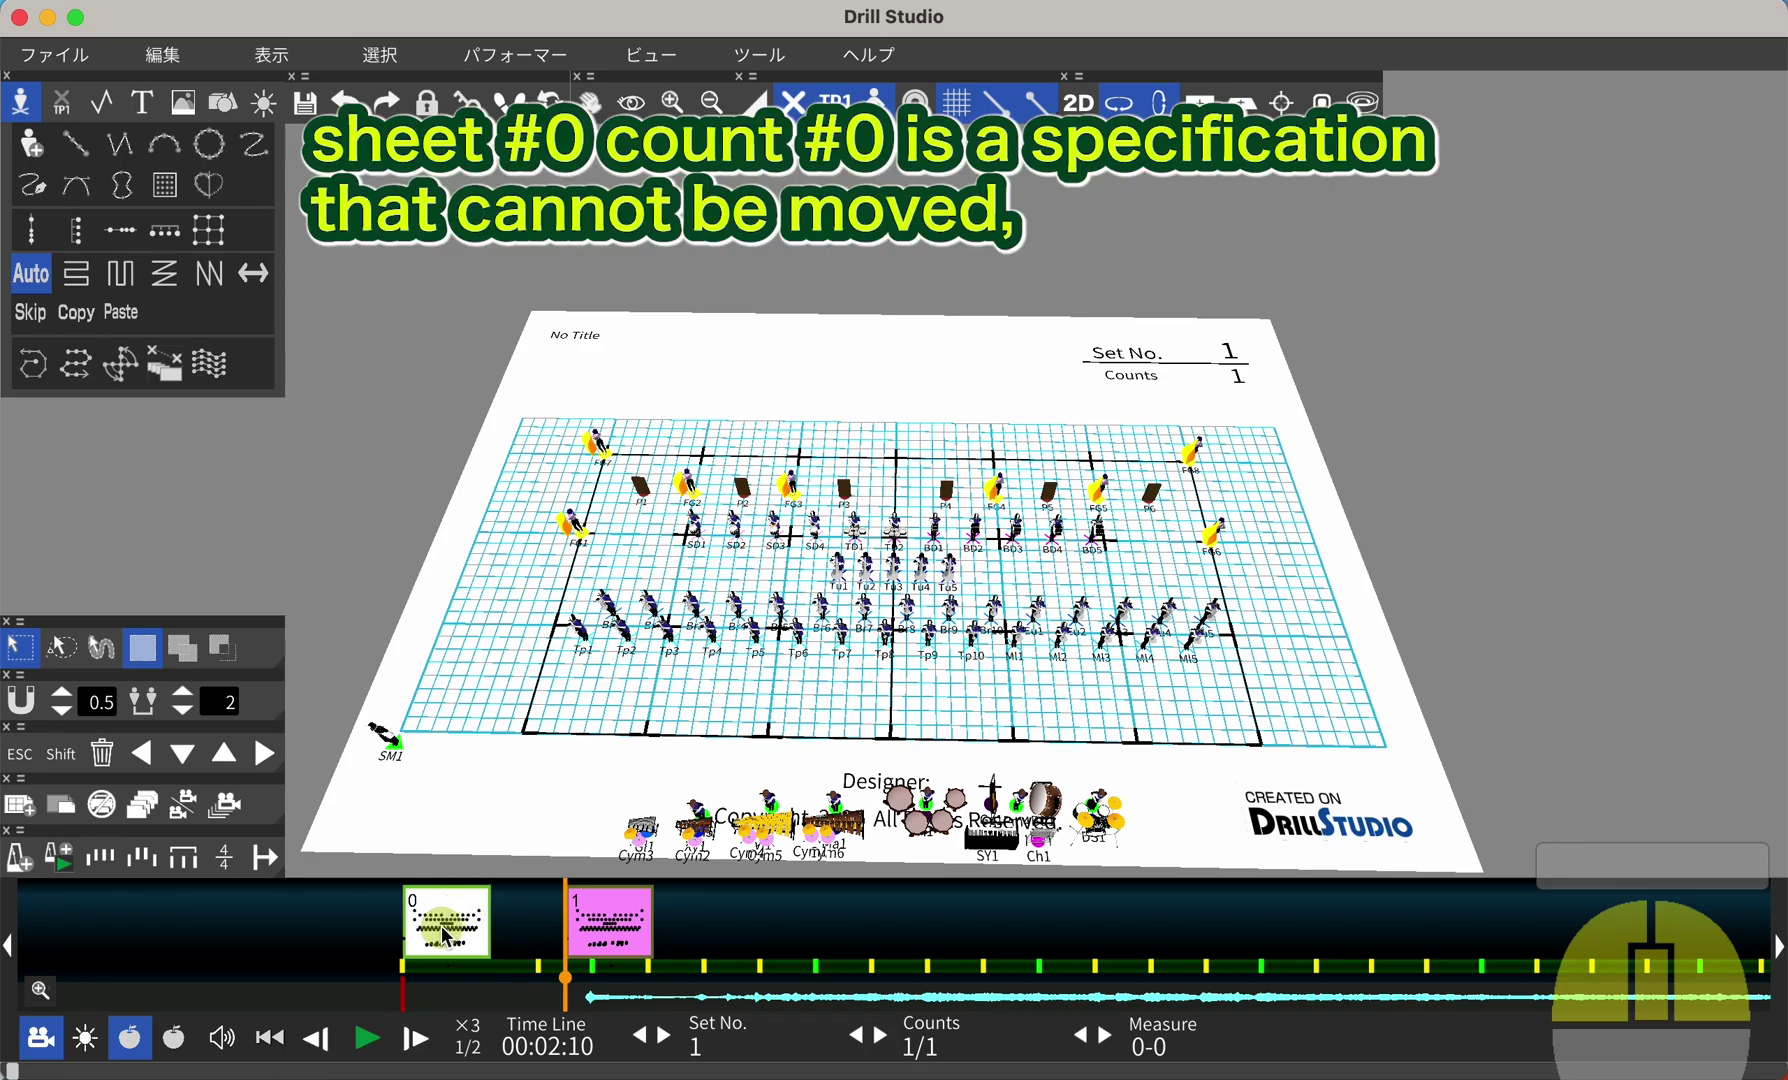
Select sheet 0 on the timeline and lock it so it cannot move
left_click_drag(448, 936, 463, 940)
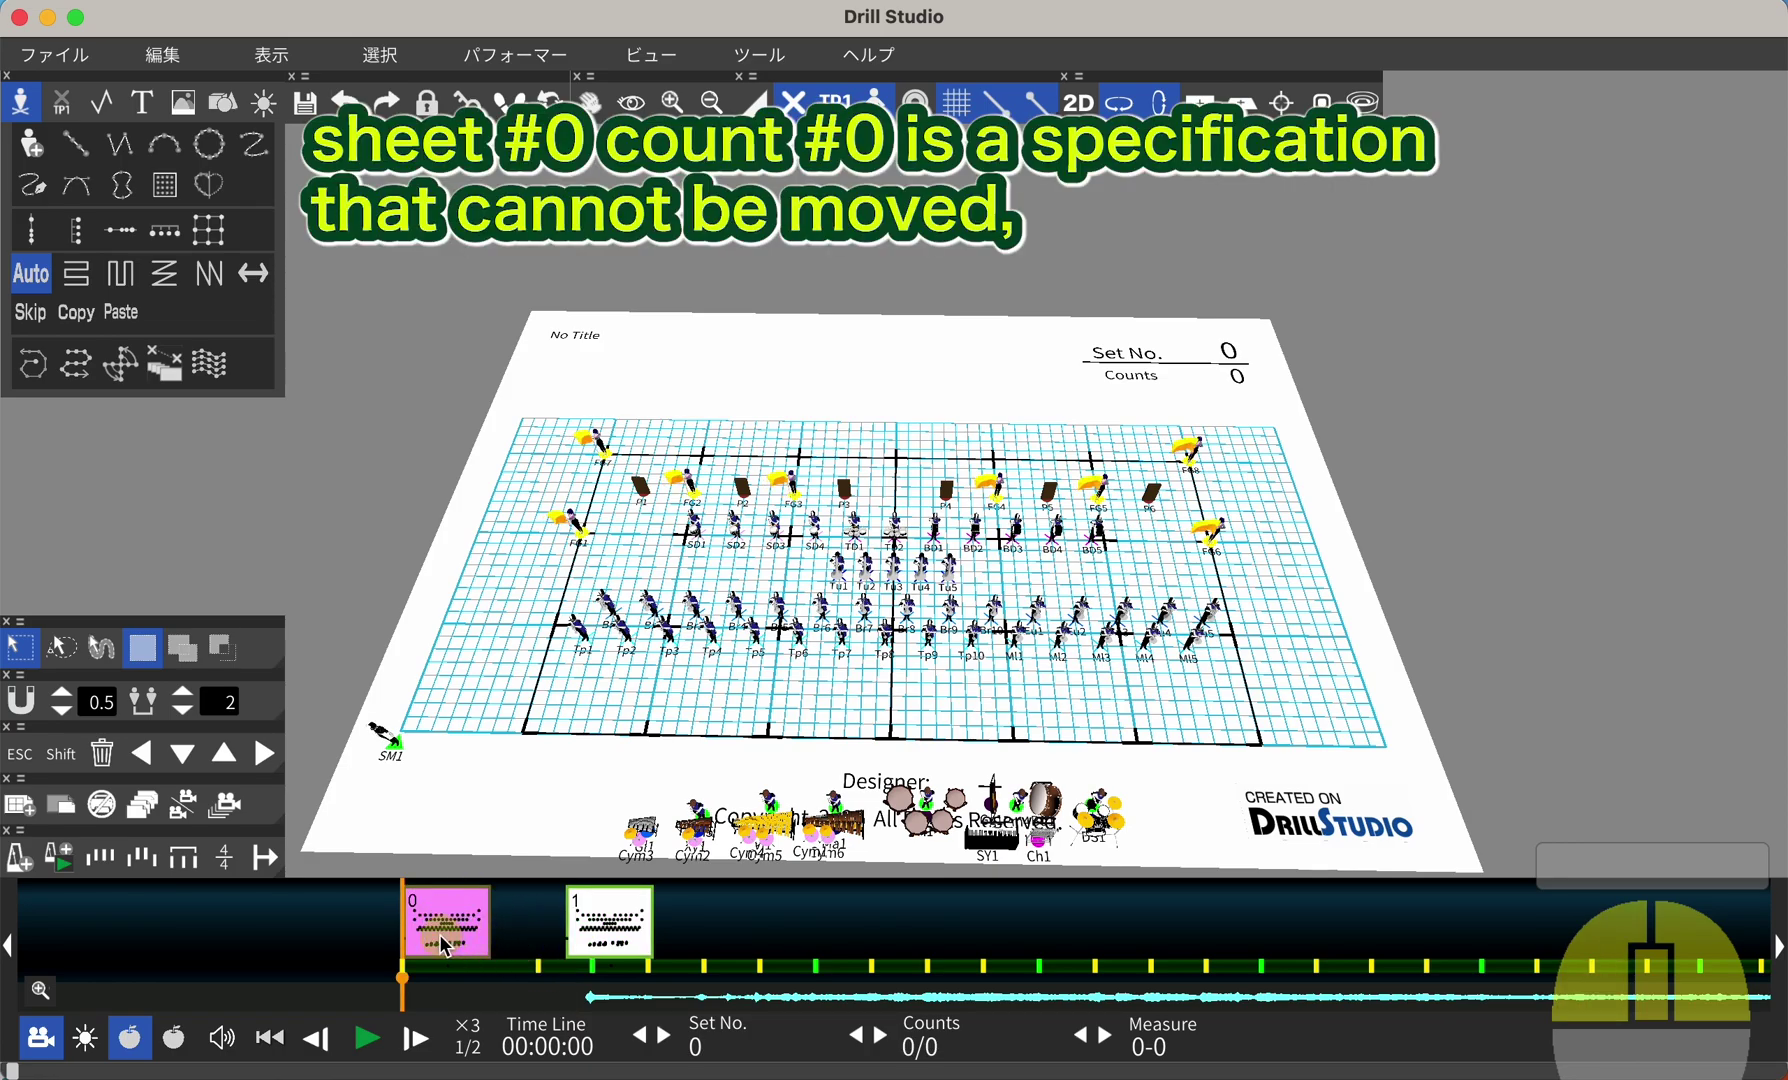
left_click_drag(408, 972, 436, 943)
left_click(443, 929)
left_click(618, 924)
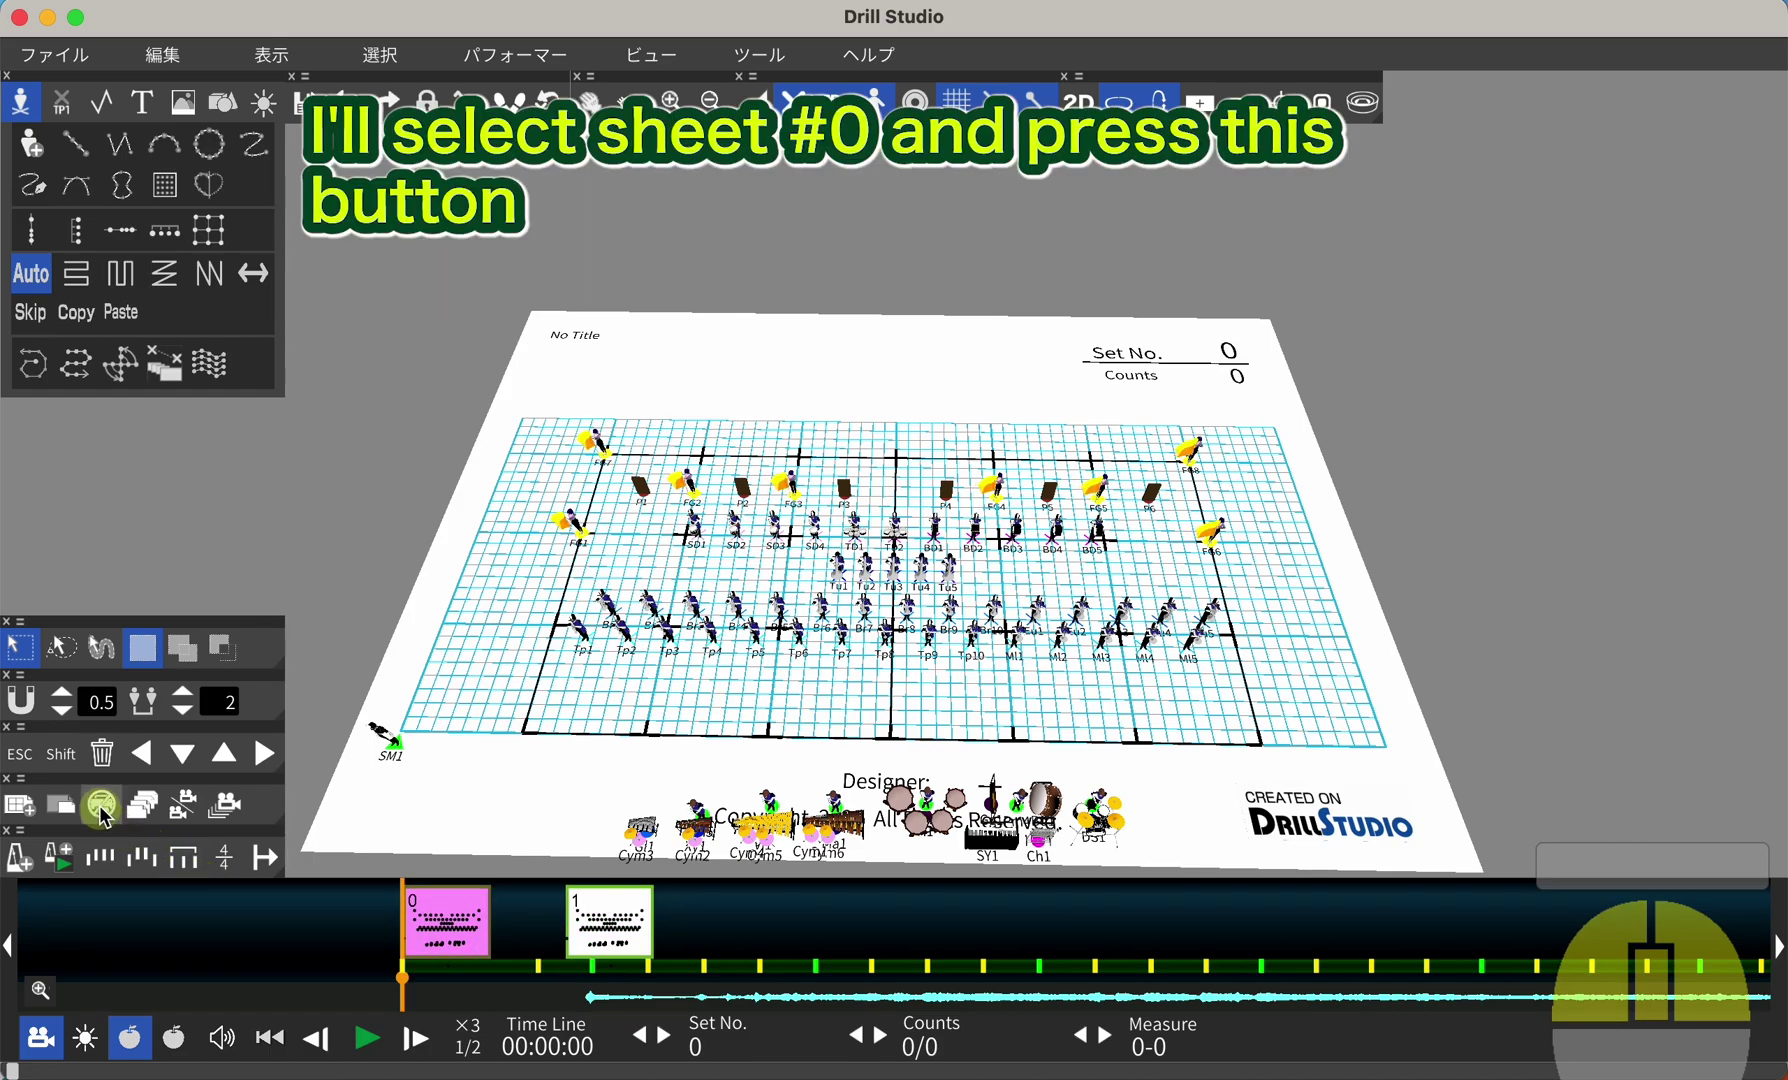
Select sheet 2 on the timeline to make it the active set at count 12
left_click(109, 813)
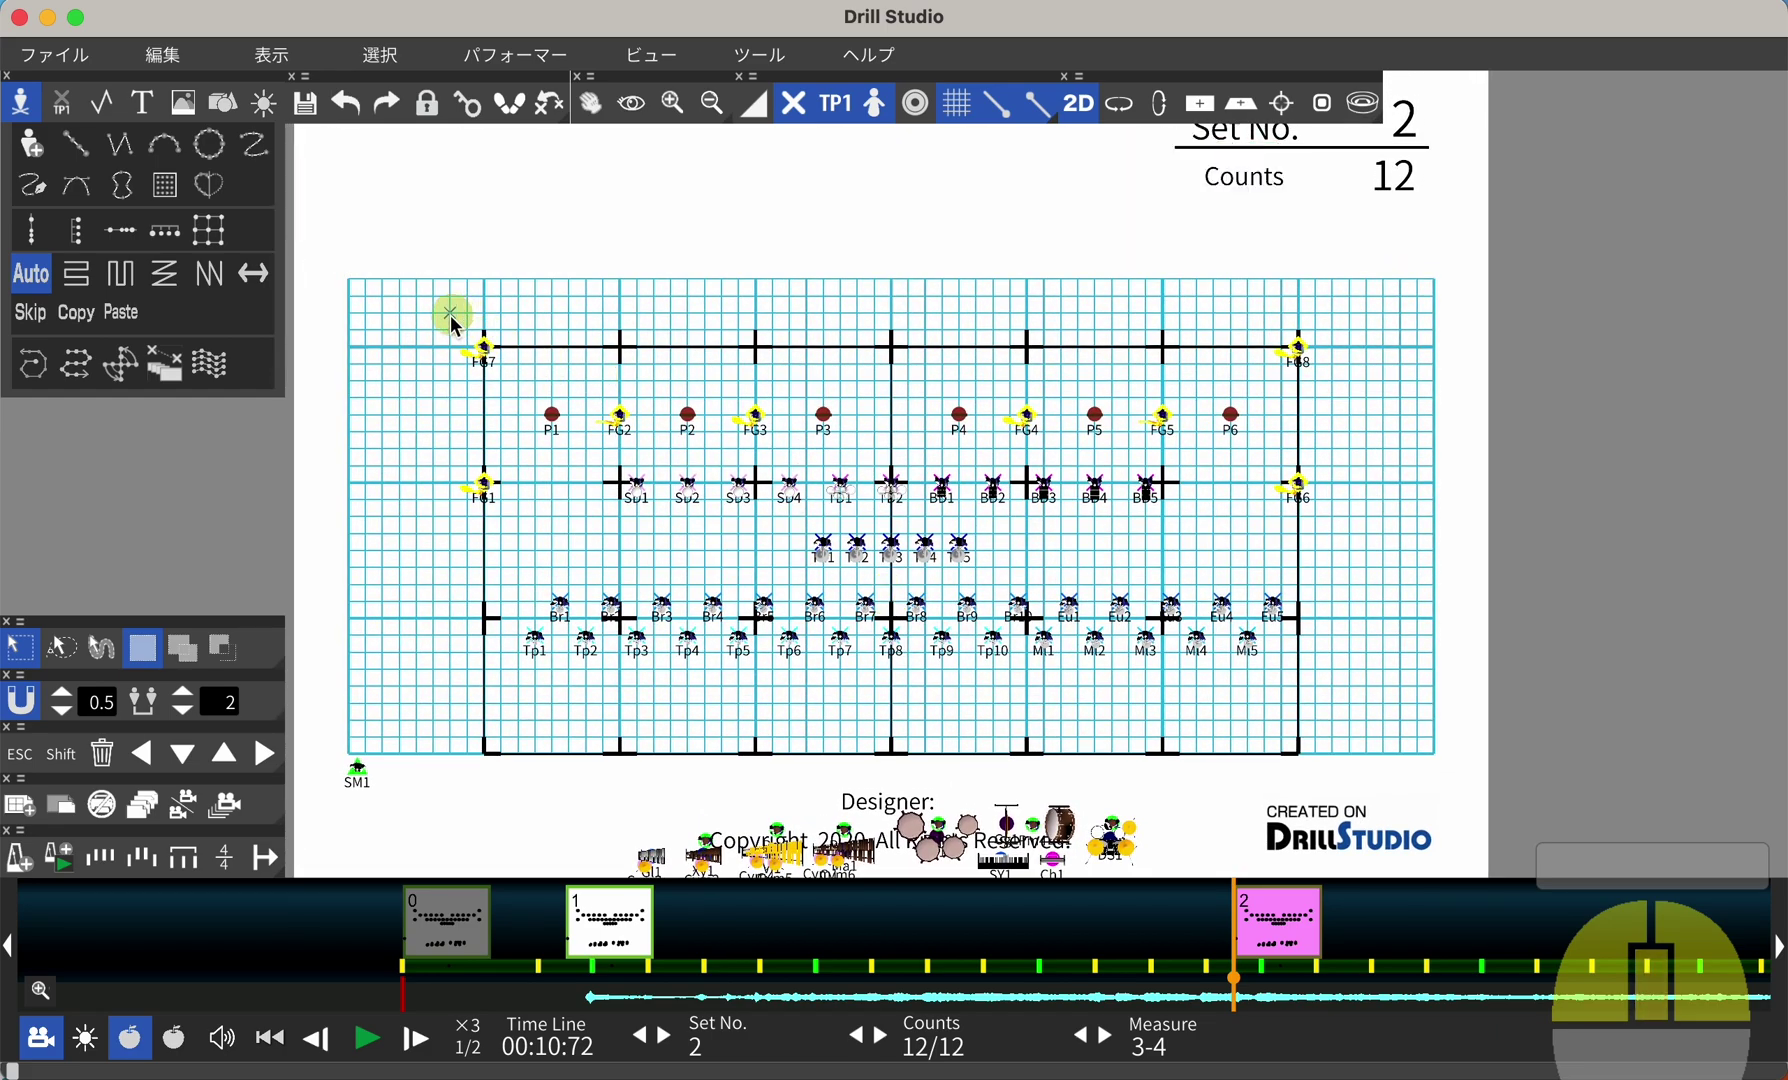
Nudge the selected non-prop performers forward toward the front edge of the field
scroll("up", 3)
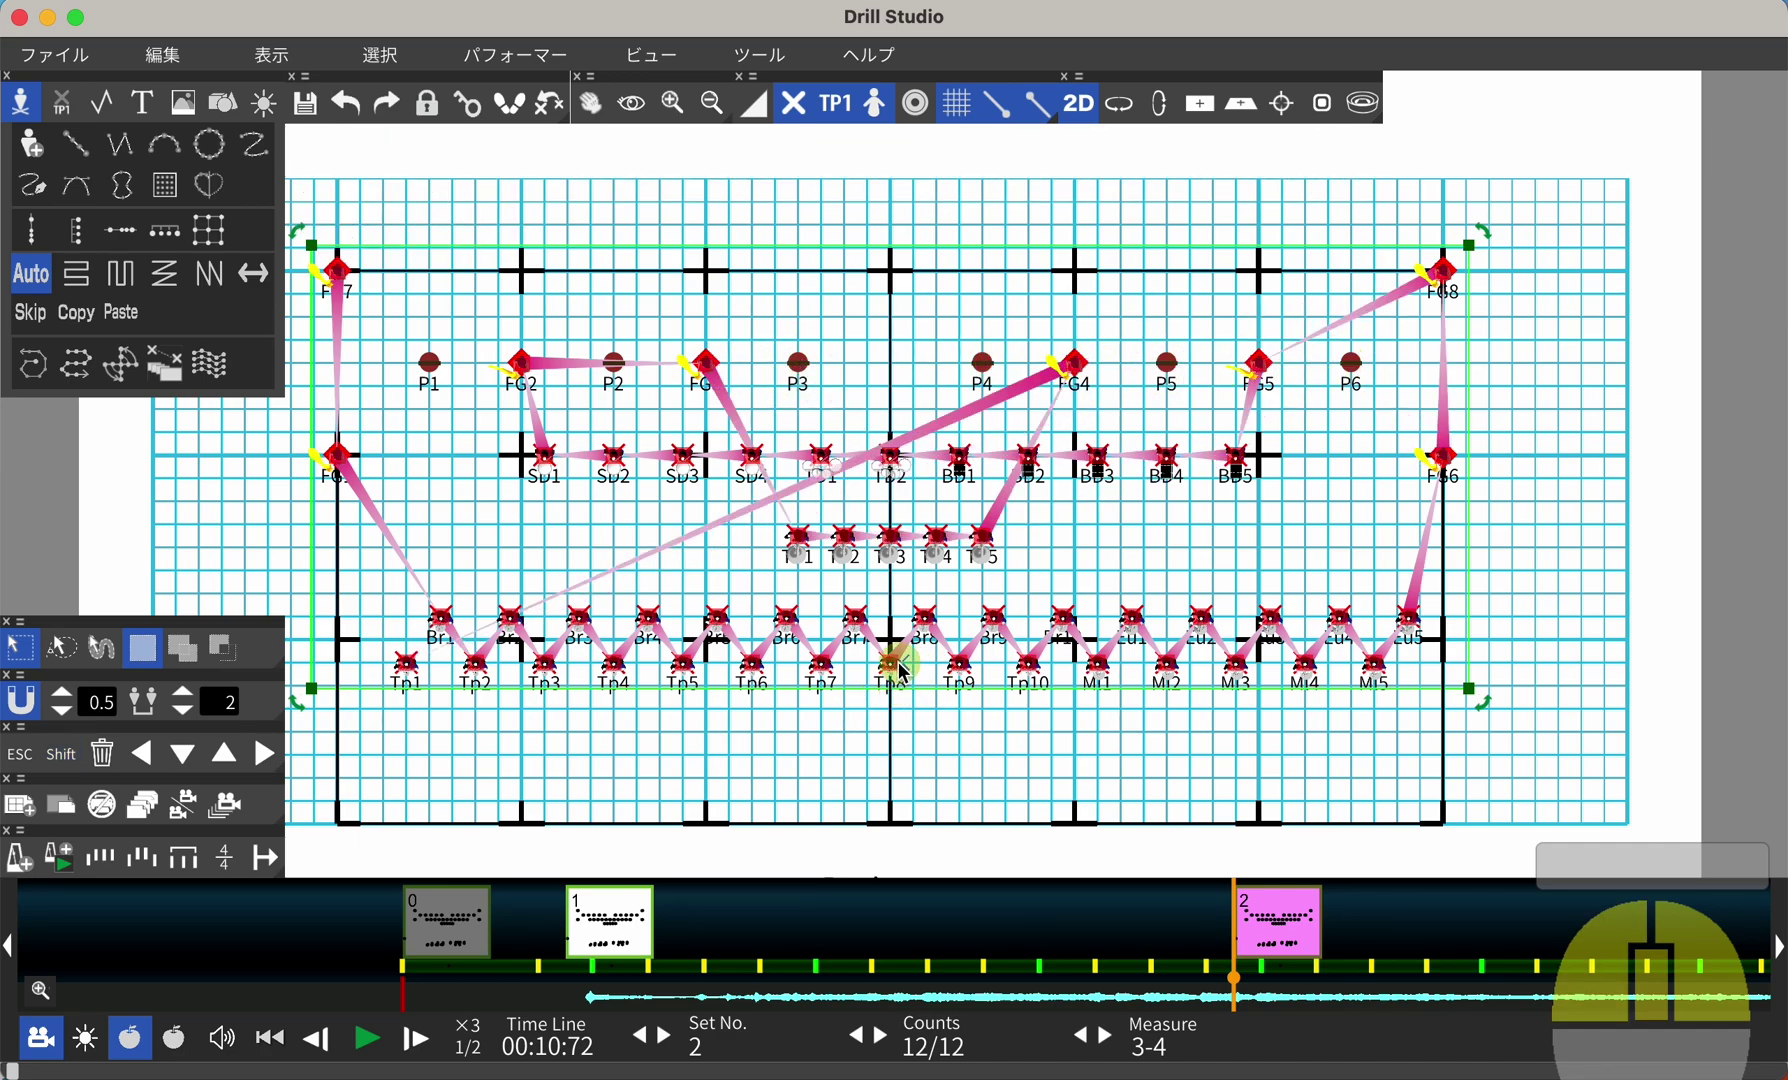
key("g")
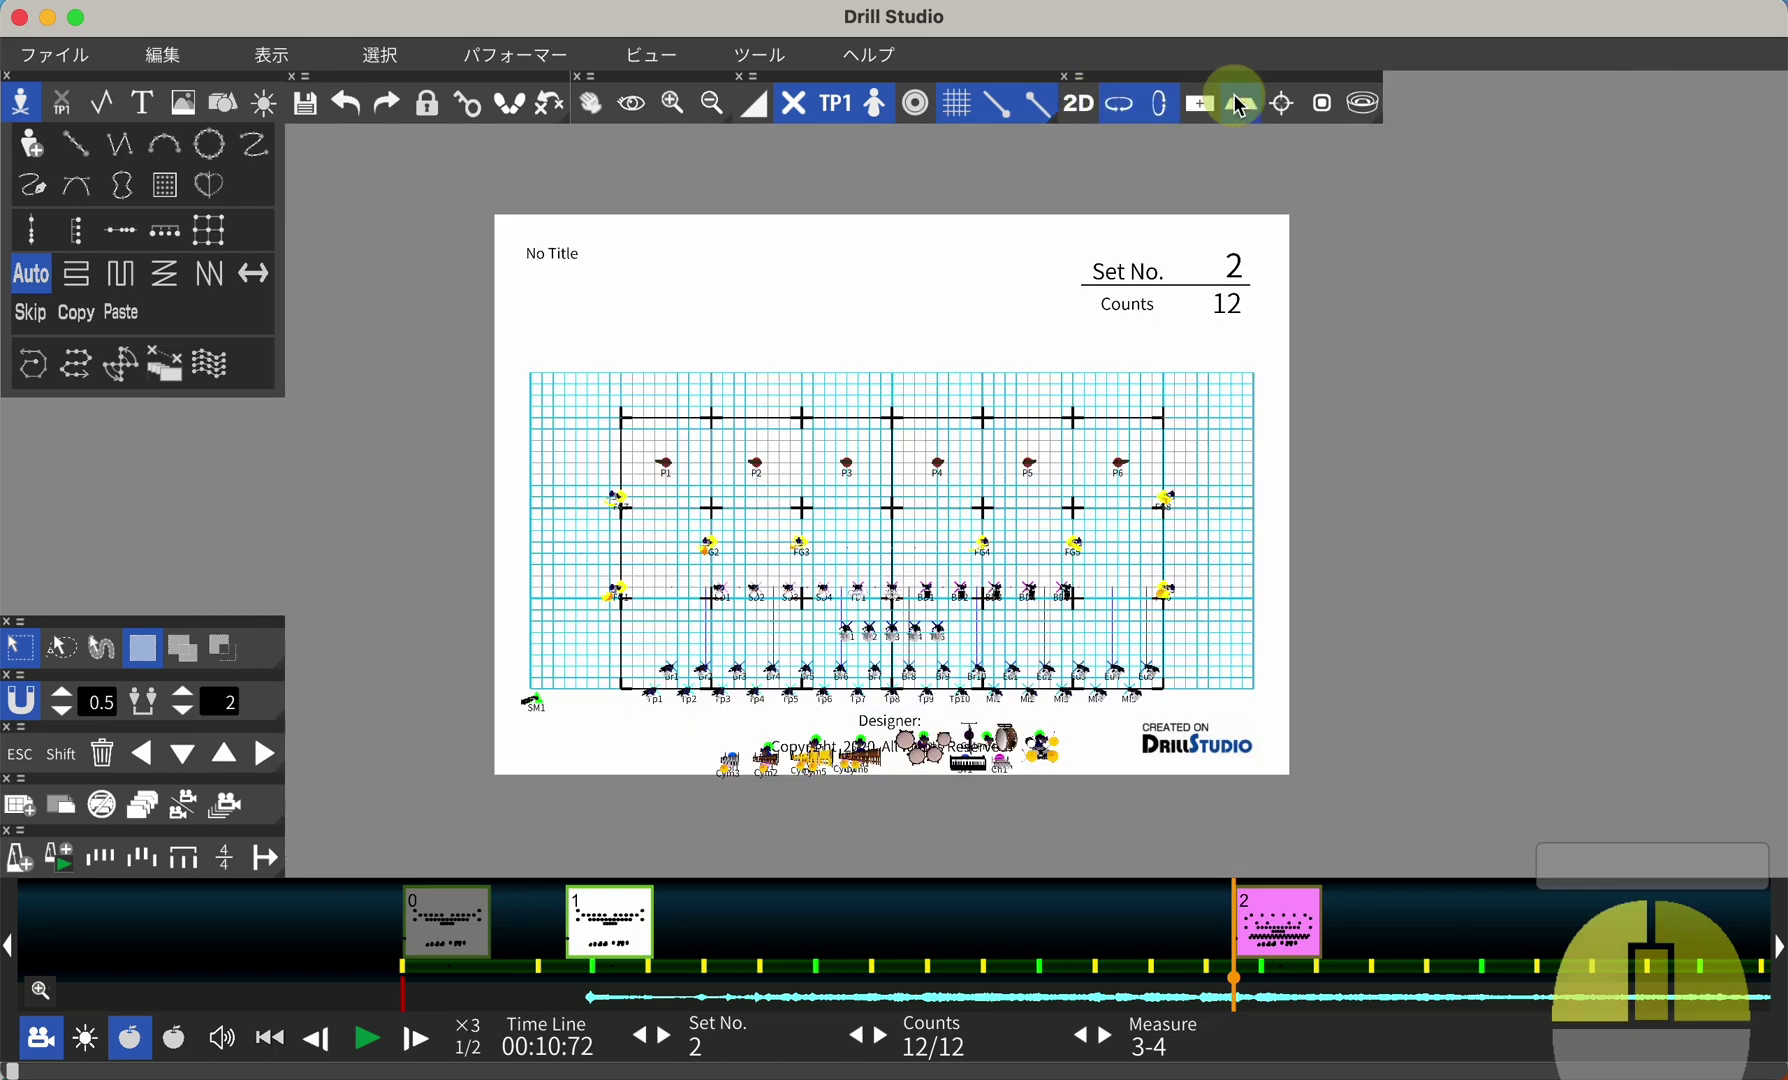
Orbit the 3D camera around the field during the forward-march preview
scroll("up", 3)
left_click_drag(849, 620, 906, 540)
left_click_drag(868, 614, 820, 591)
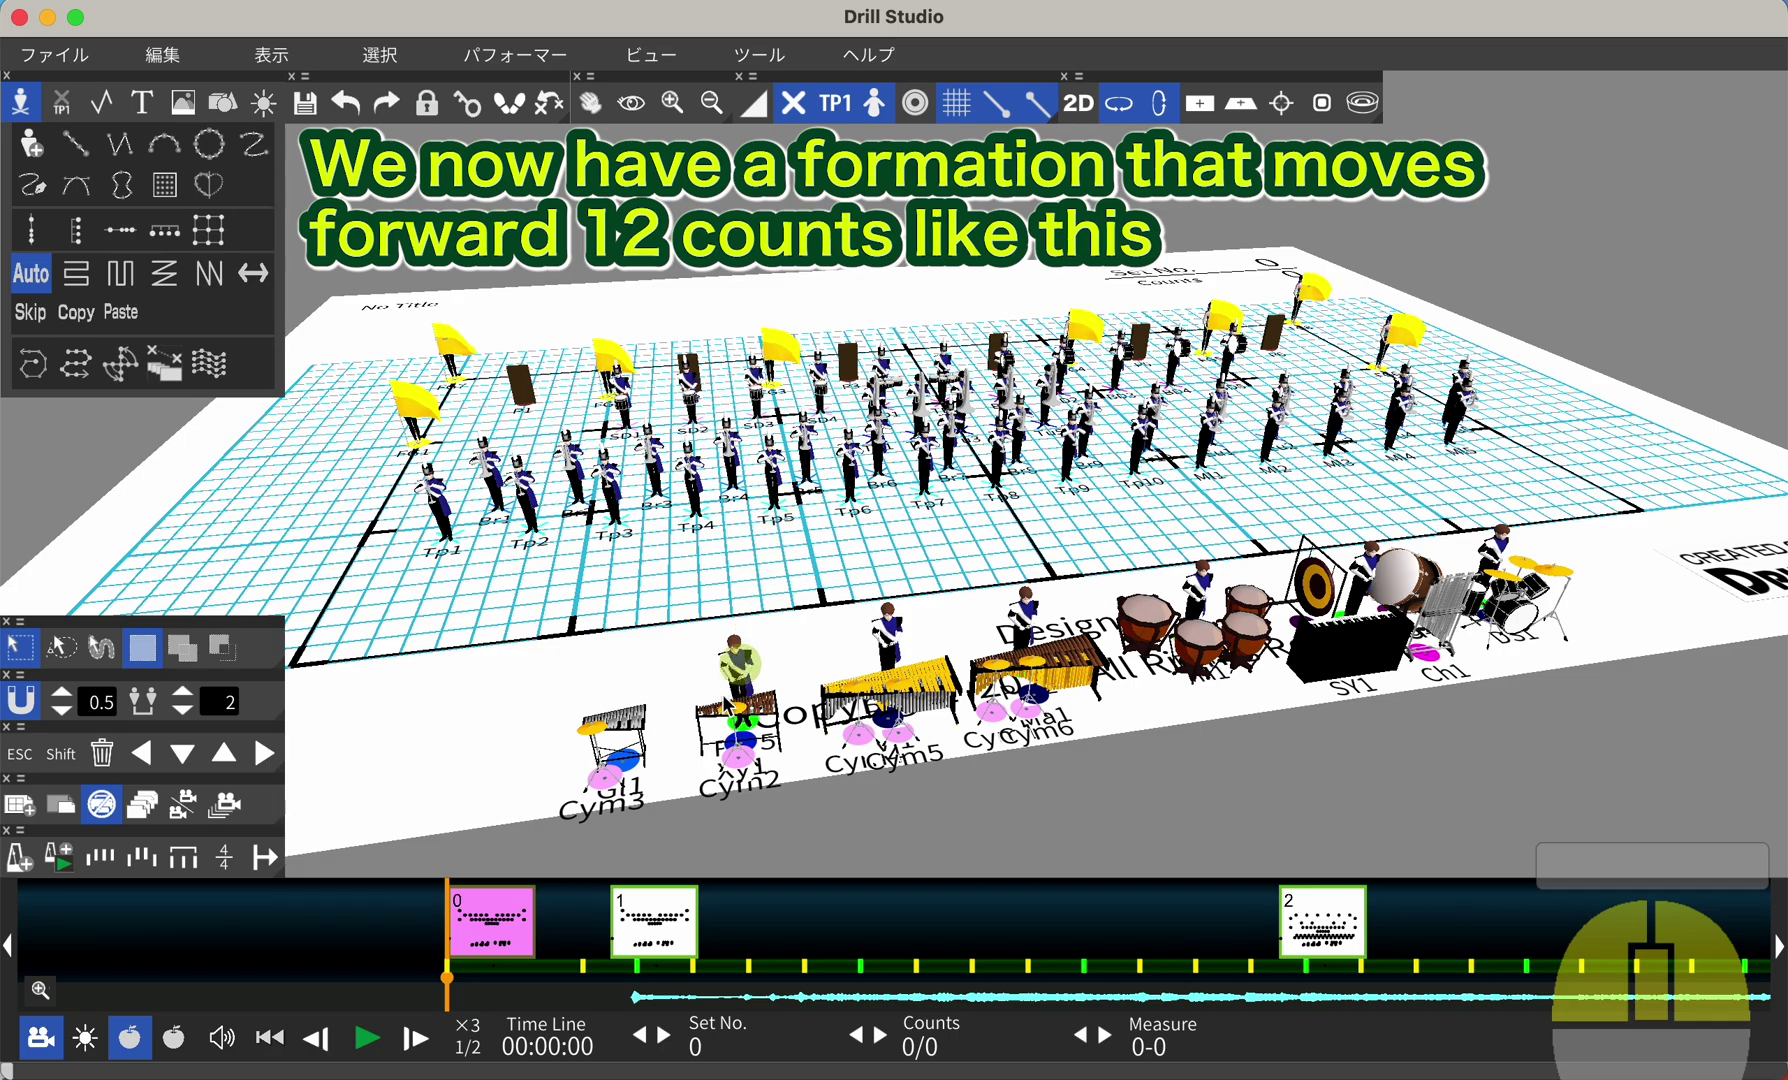
Place the playhead at count 4 and add a new sheet 2 there
left_click(639, 934)
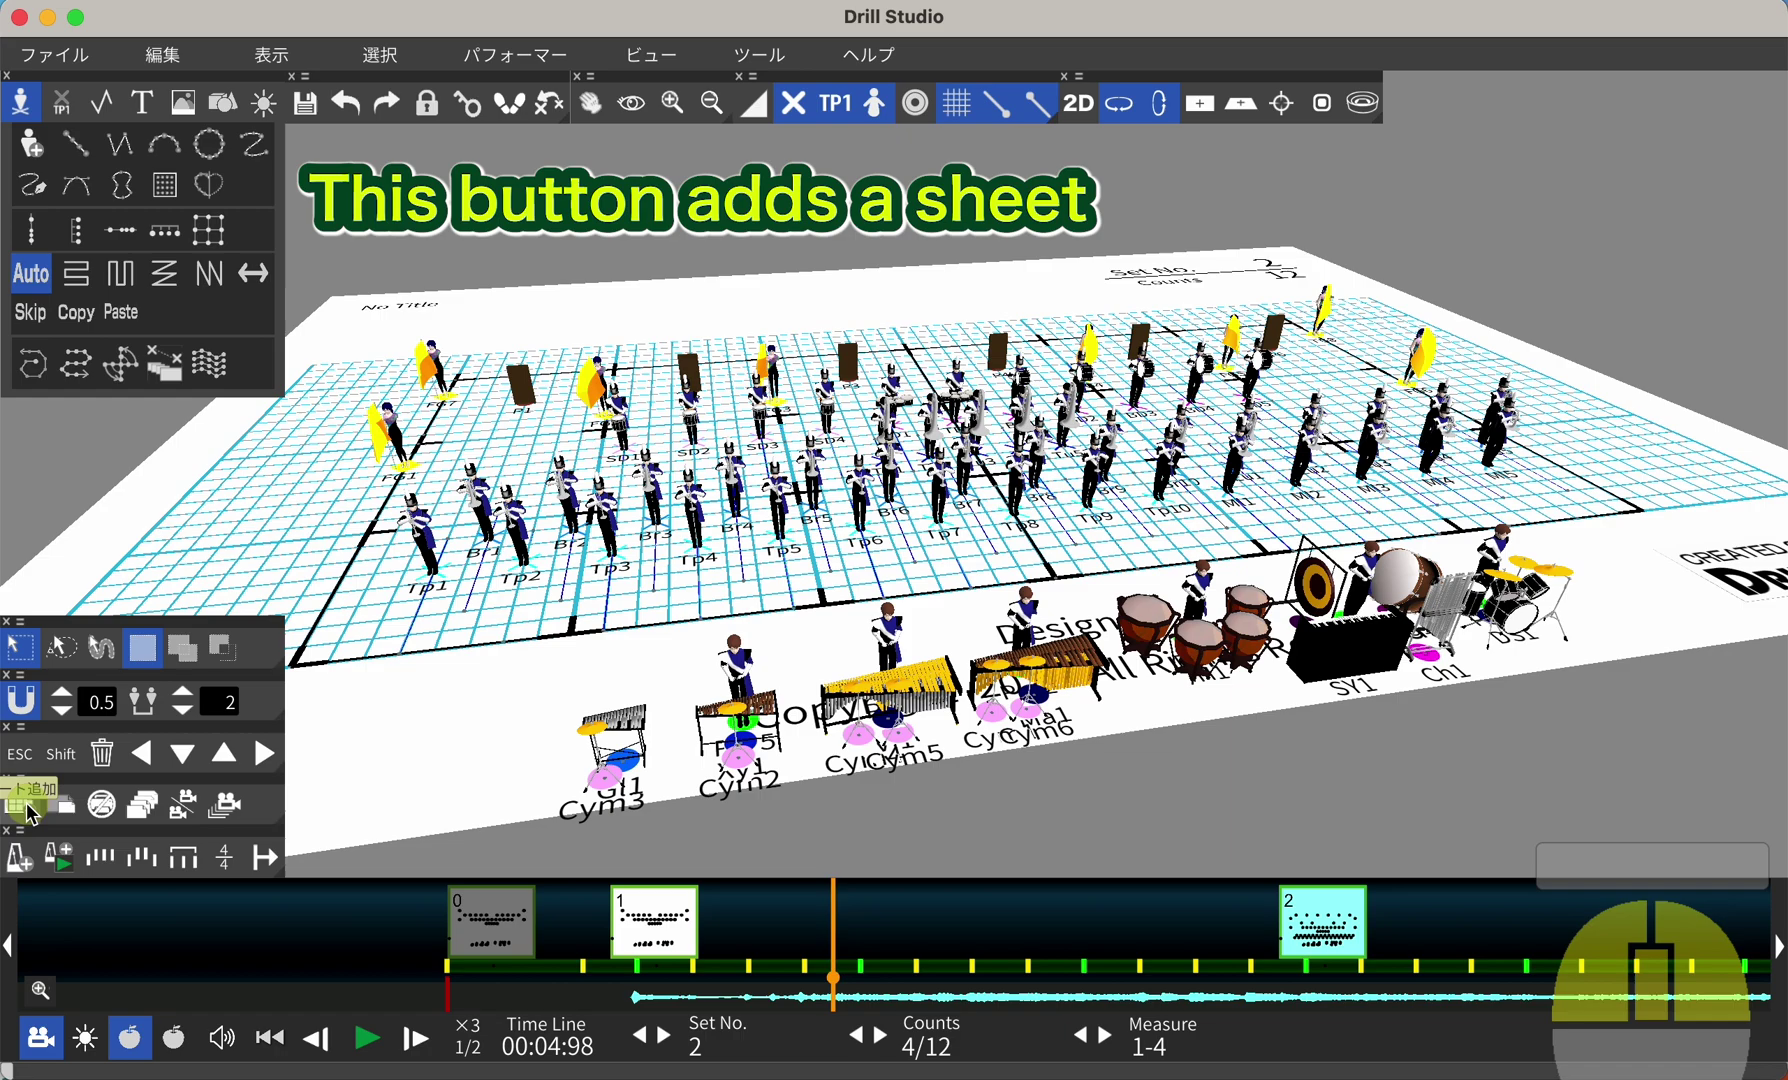
left_click(33, 813)
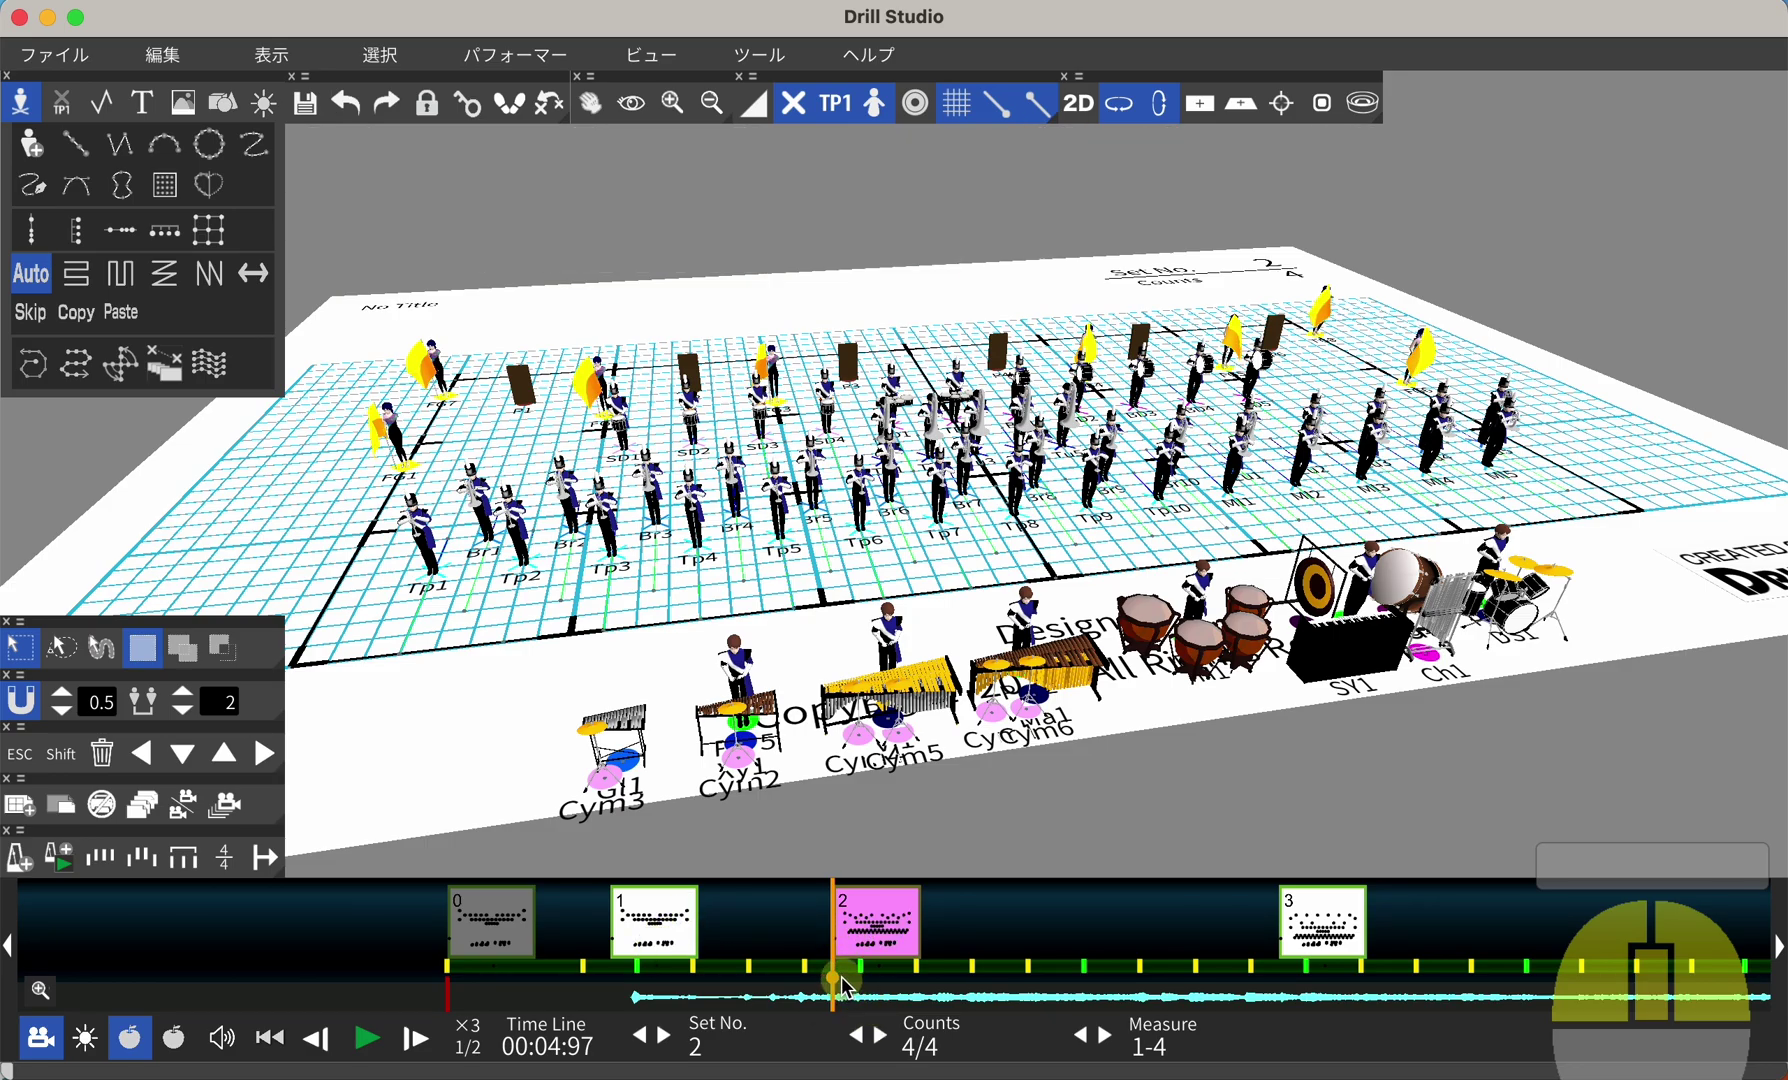
left_click_drag(839, 987, 883, 953)
Restore sheet 2 to sheet 1's formation and return the playhead to sheet 1
left_click(651, 926)
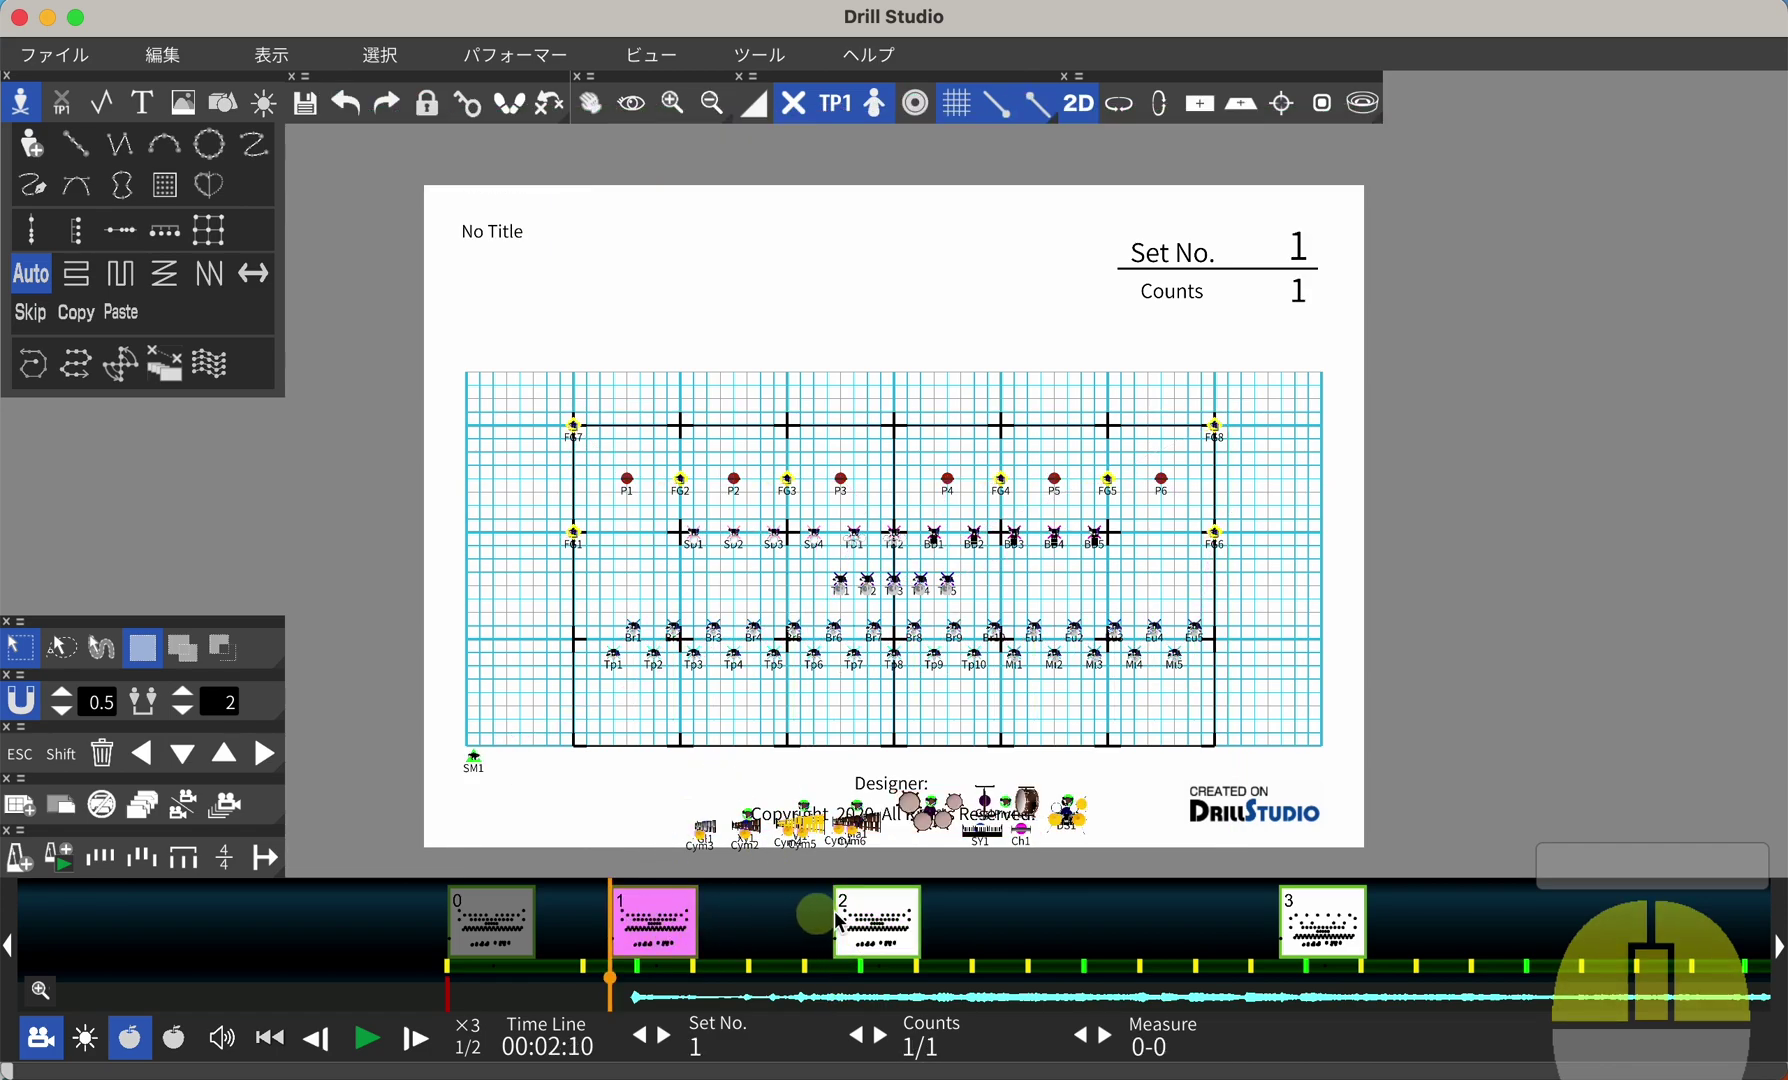
left_click(890, 706)
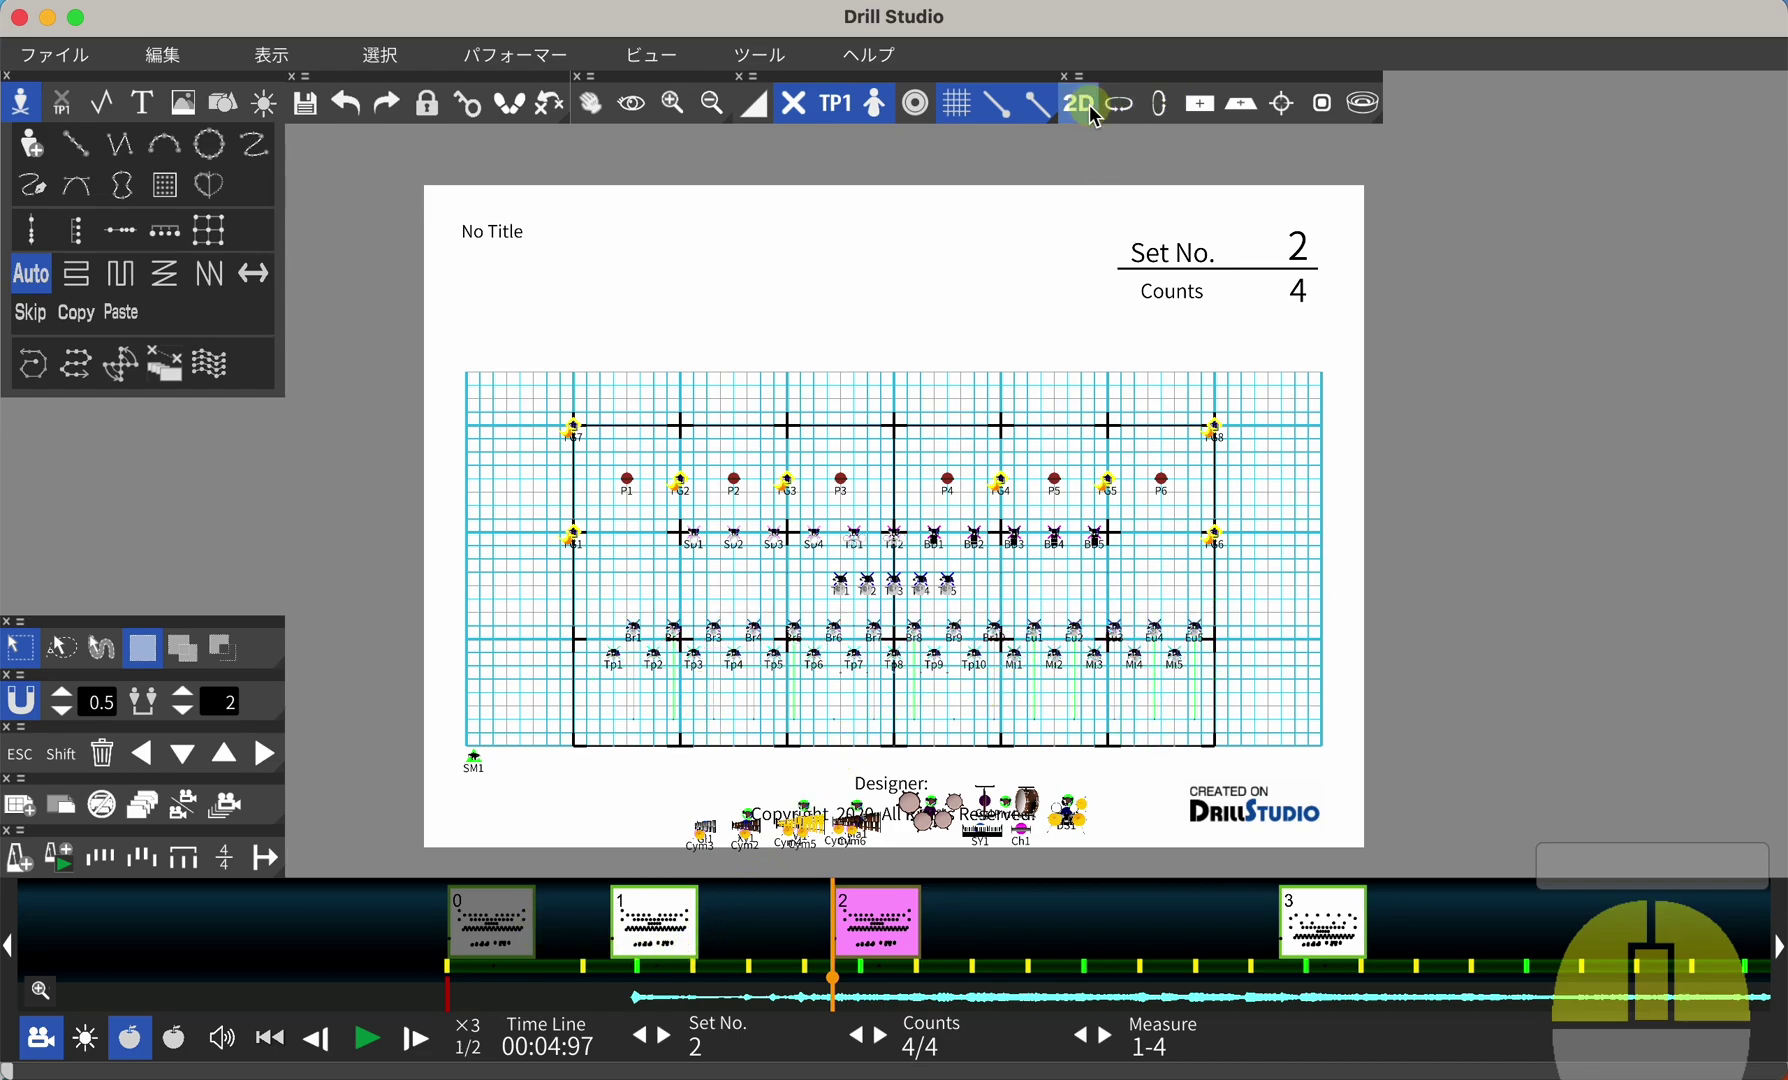
scroll("up", 3)
left_click_drag(876, 568, 1034, 587)
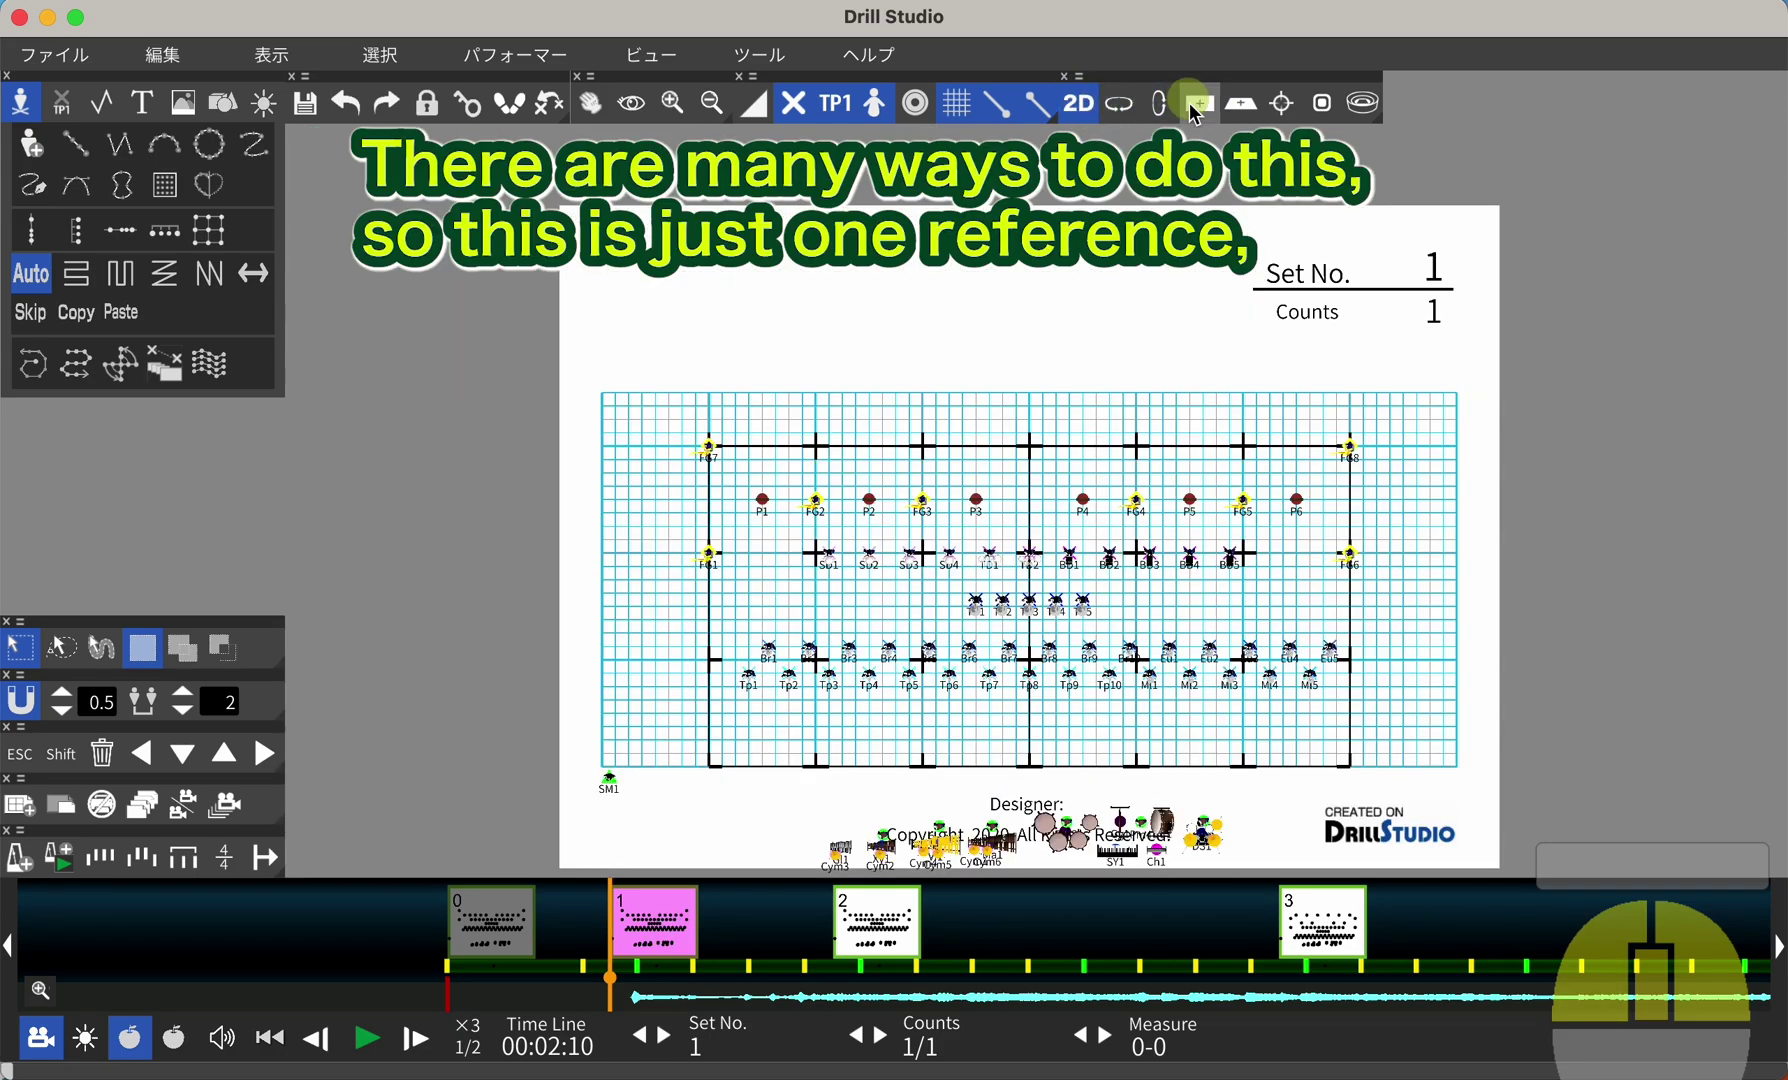
scroll("up", 3)
scroll("up", 3)
scroll("down", 3)
Move the Br7–Tp9, Br10/Eu/Mi and Eu3–Mi5 players into upright paired column blocks
scroll("up", 3)
scroll("down", 3)
scroll("up", 3)
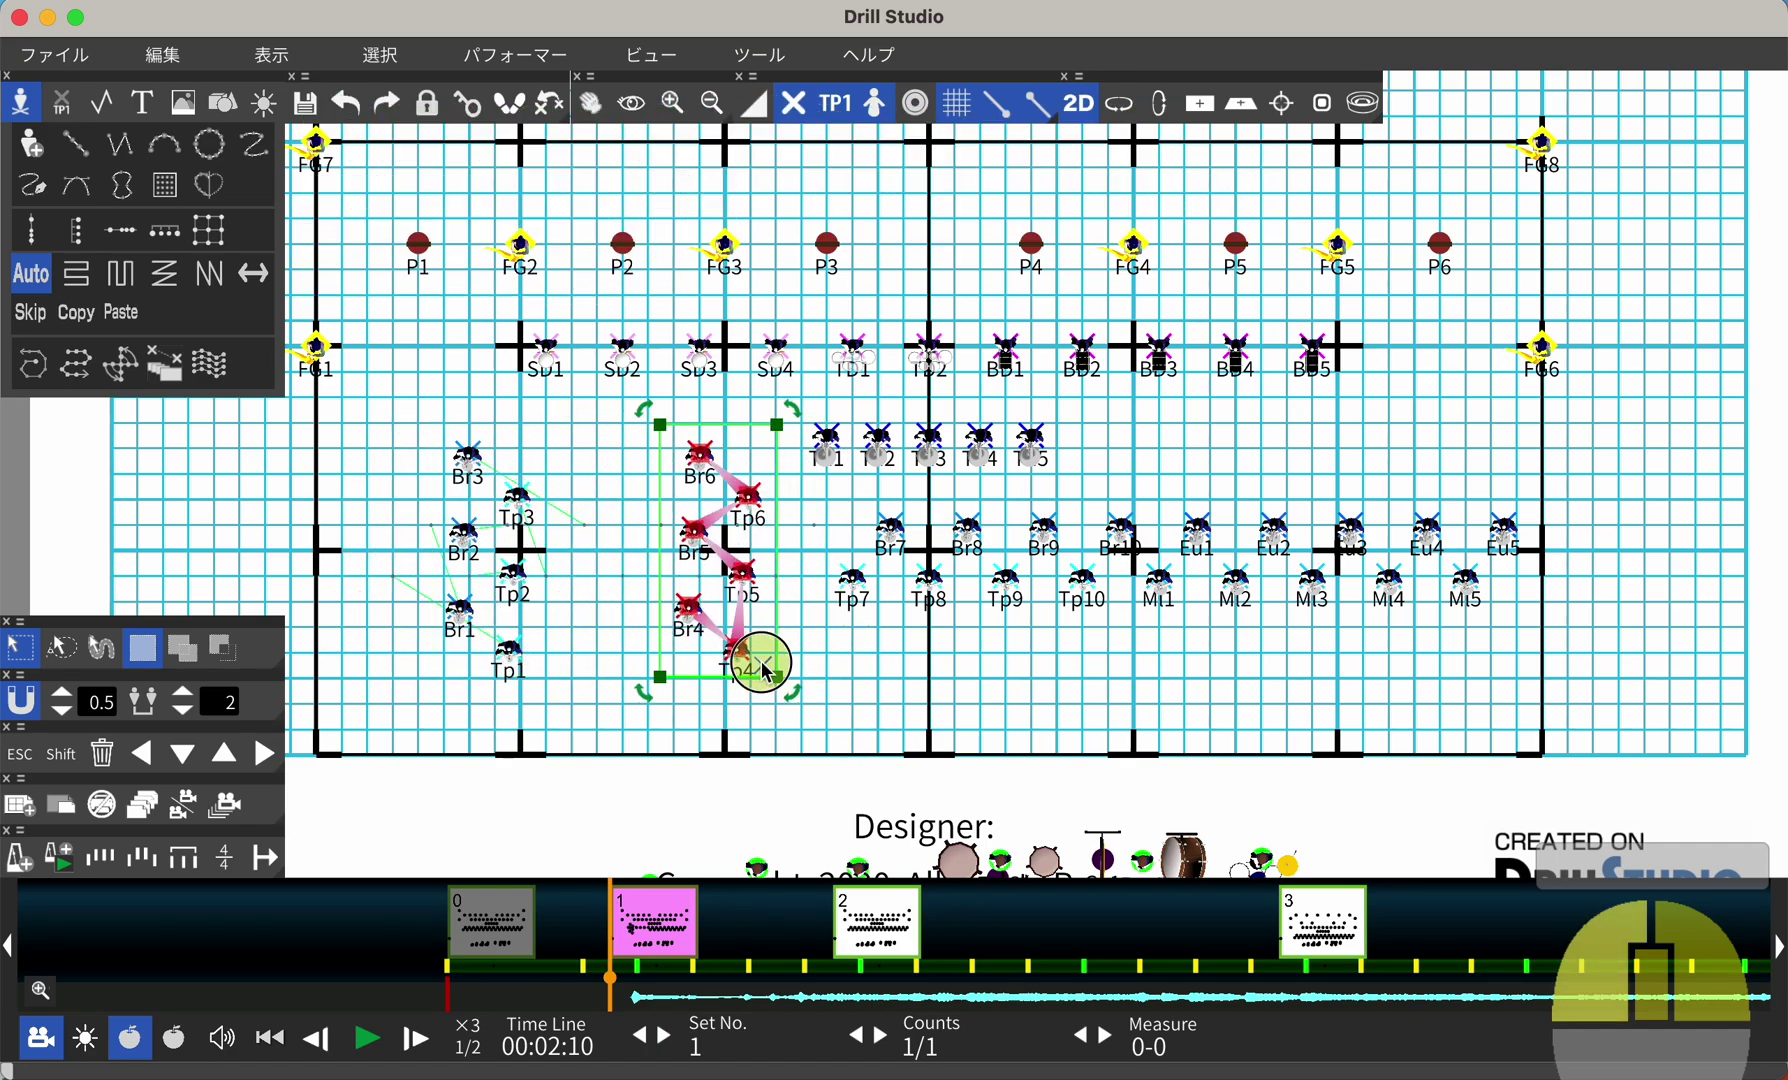
left_click(774, 669)
left_click_drag(840, 541, 1007, 640)
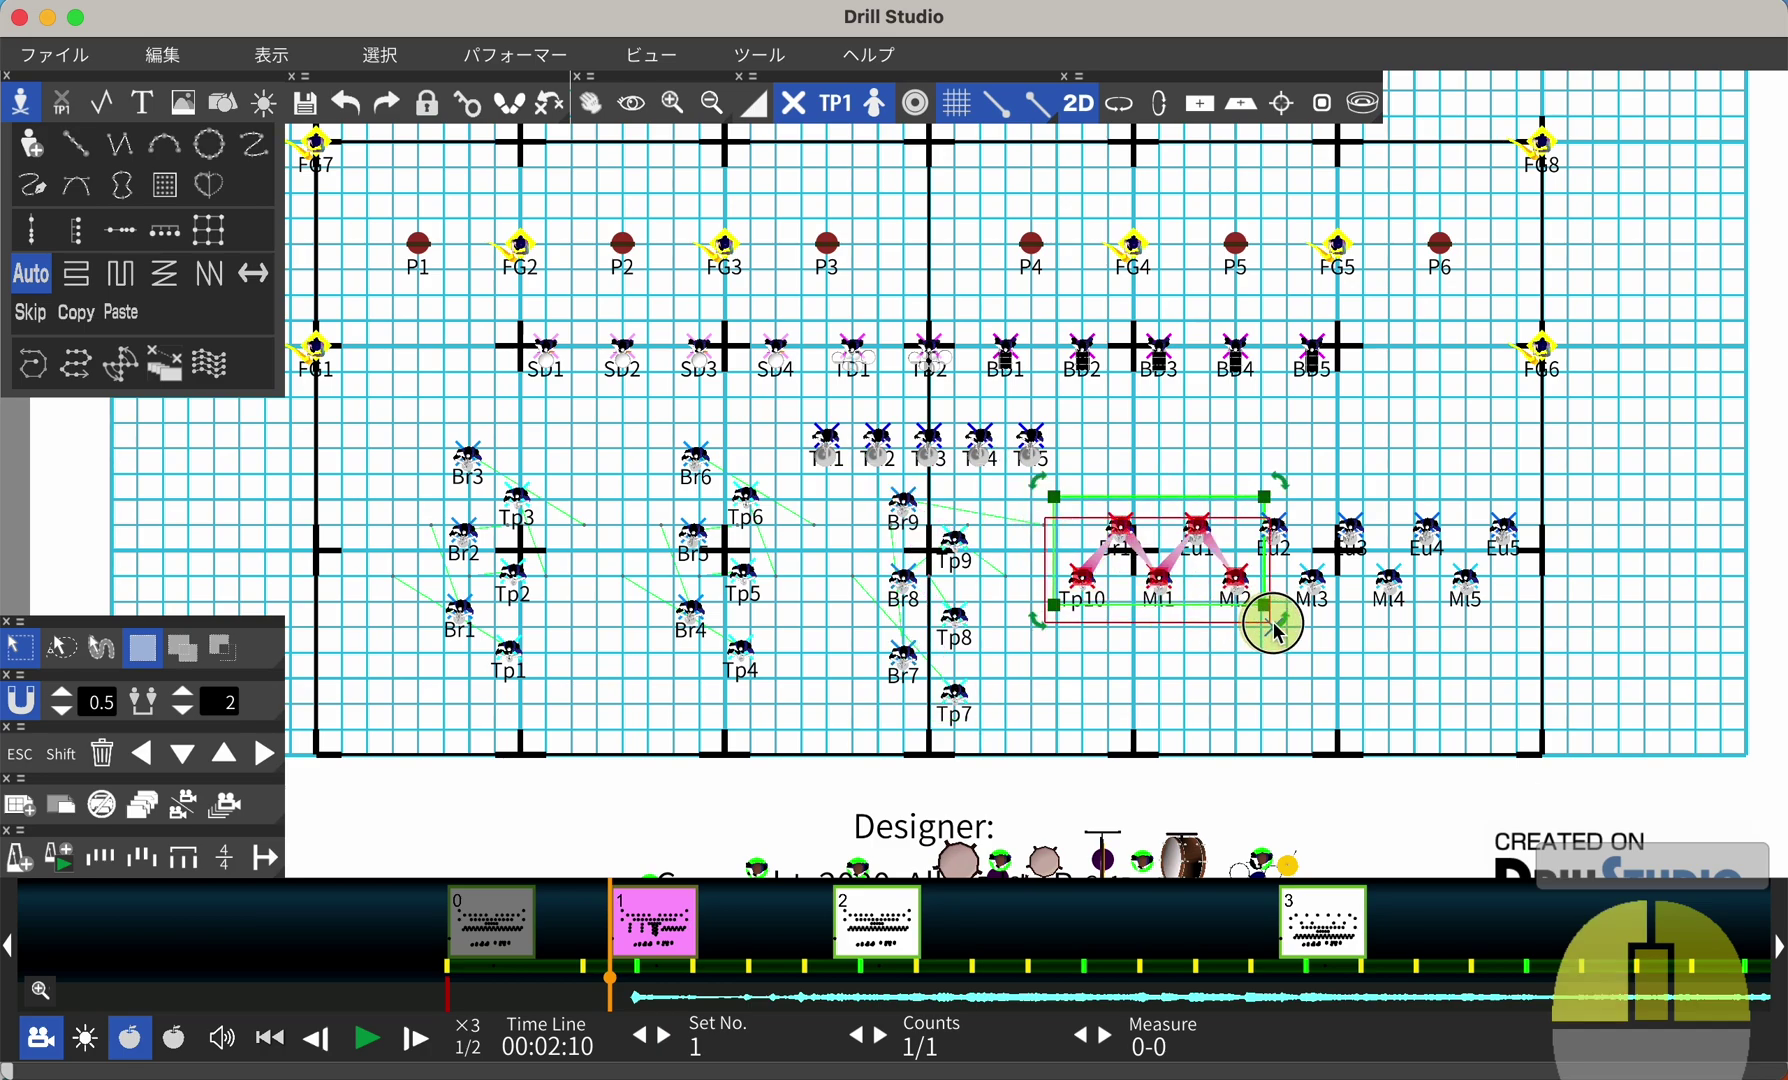
left_click_drag(1042, 627, 1264, 643)
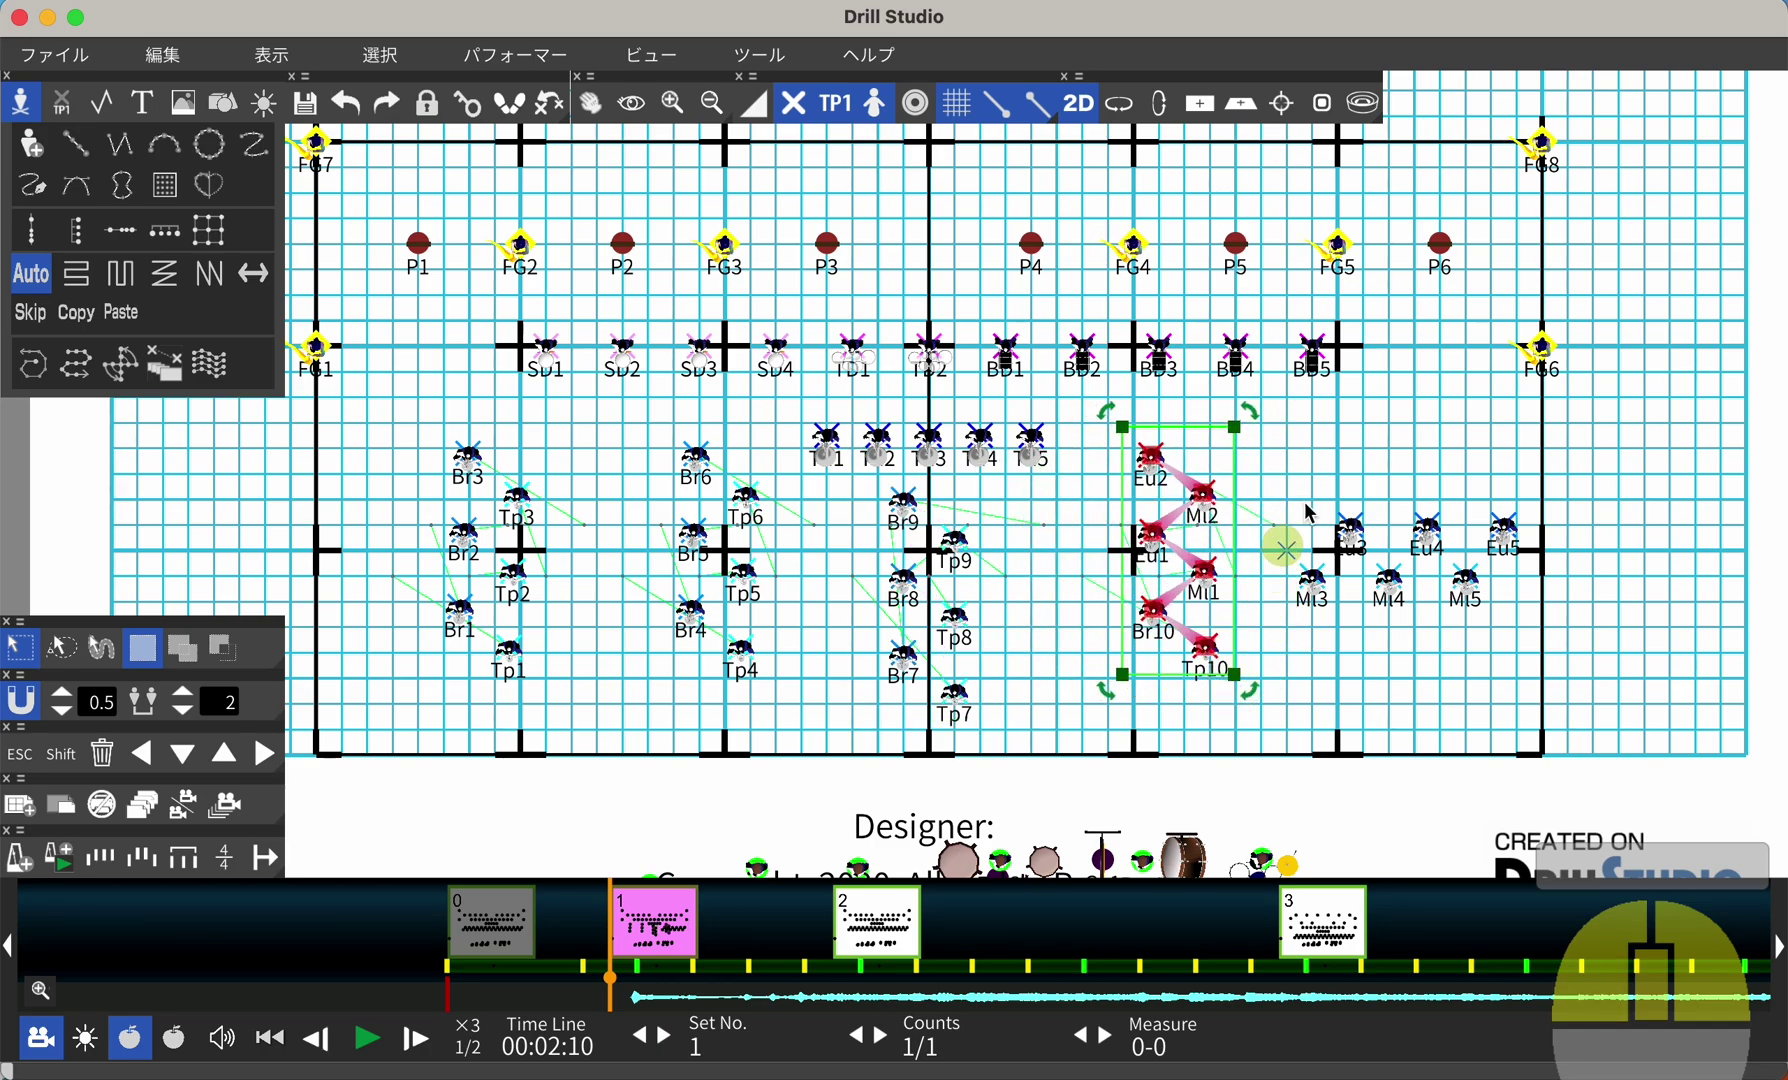
left_click_drag(1318, 499, 1531, 630)
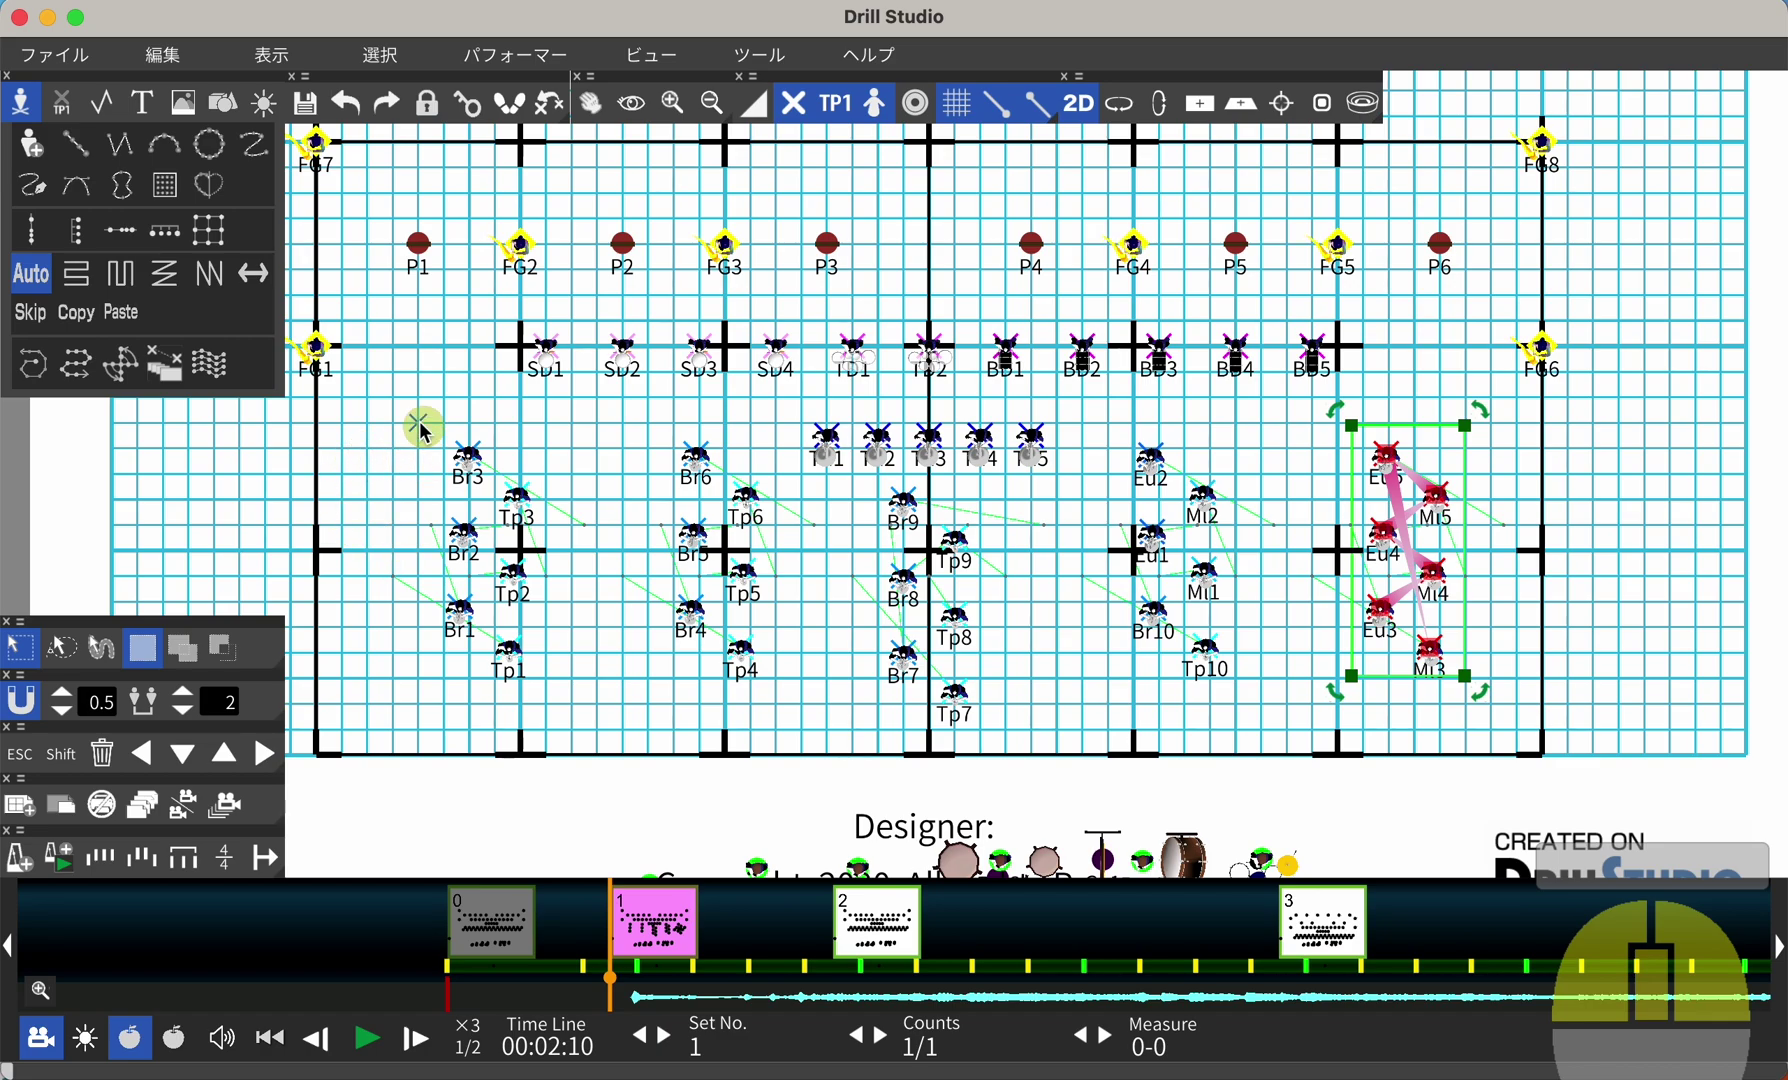
Select the left-side brass players and reposition their groups into columns
left_click_drag(433, 462, 504, 631)
left_click_drag(655, 470, 719, 682)
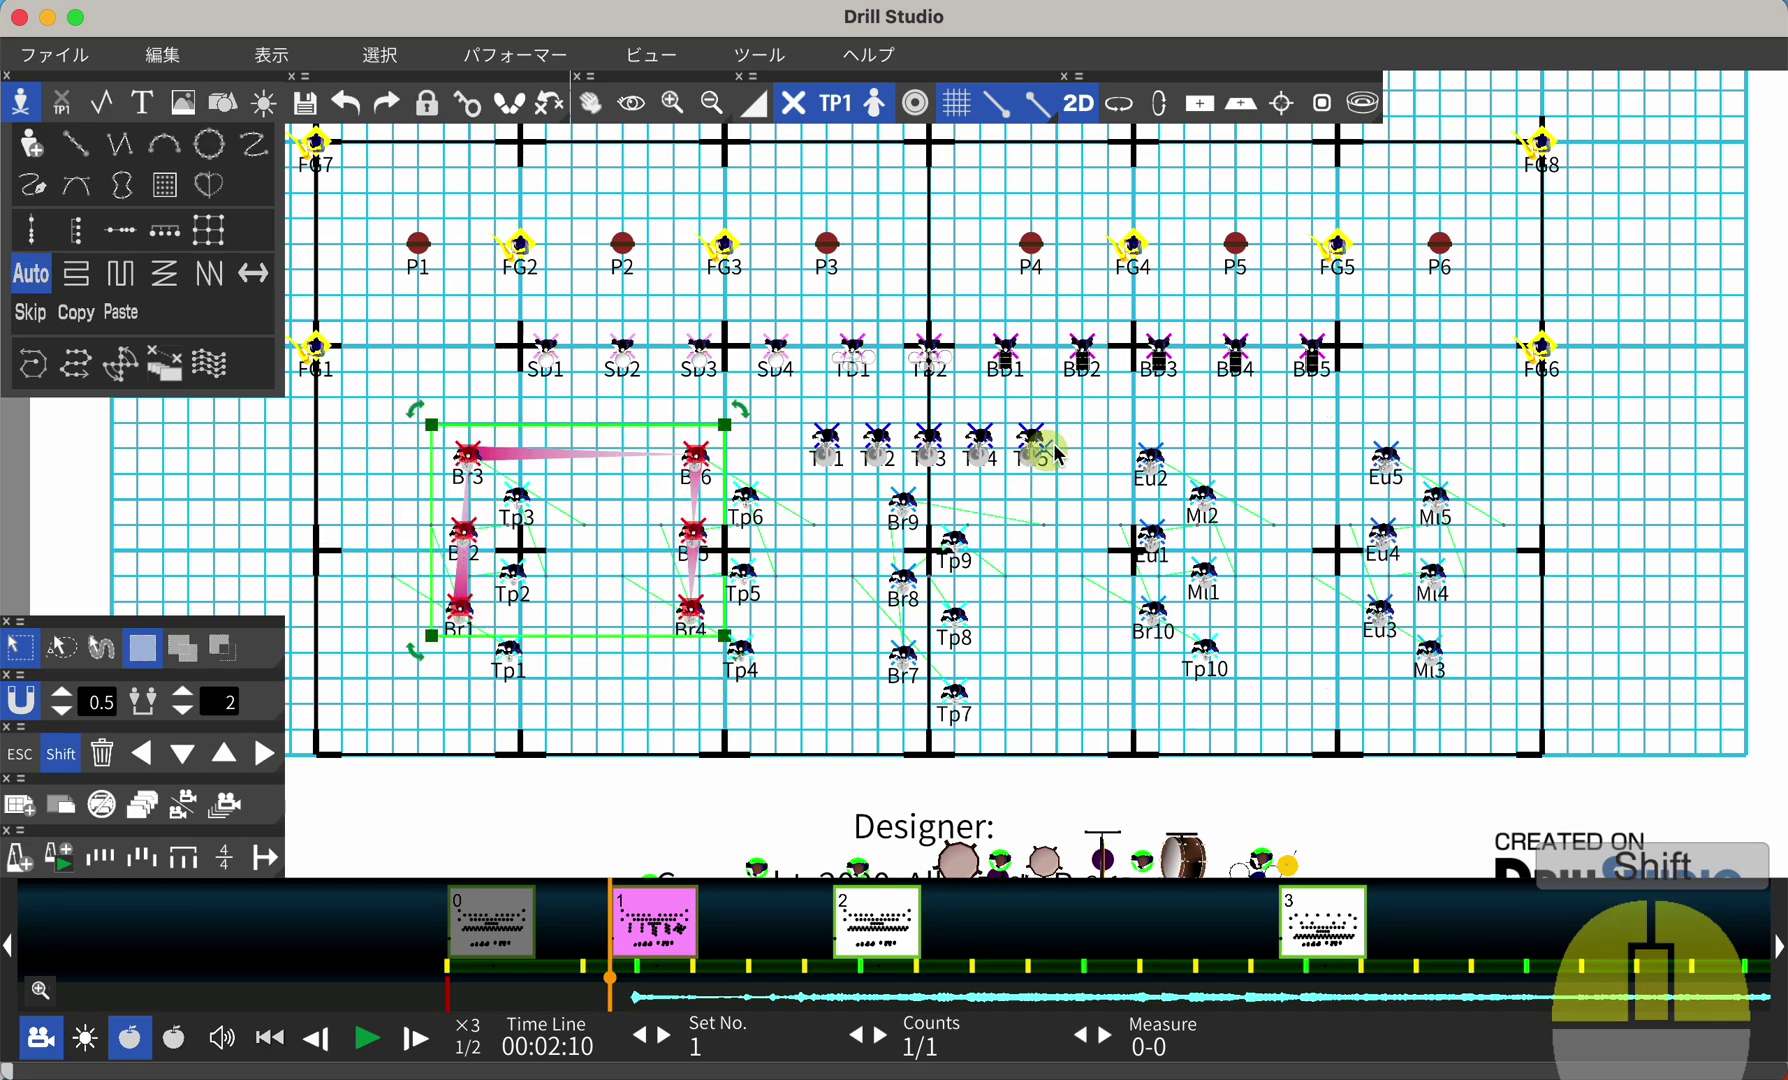
Tighten the left brass blocks so their spacing matches the others
left_click_drag(1125, 472, 1215, 614)
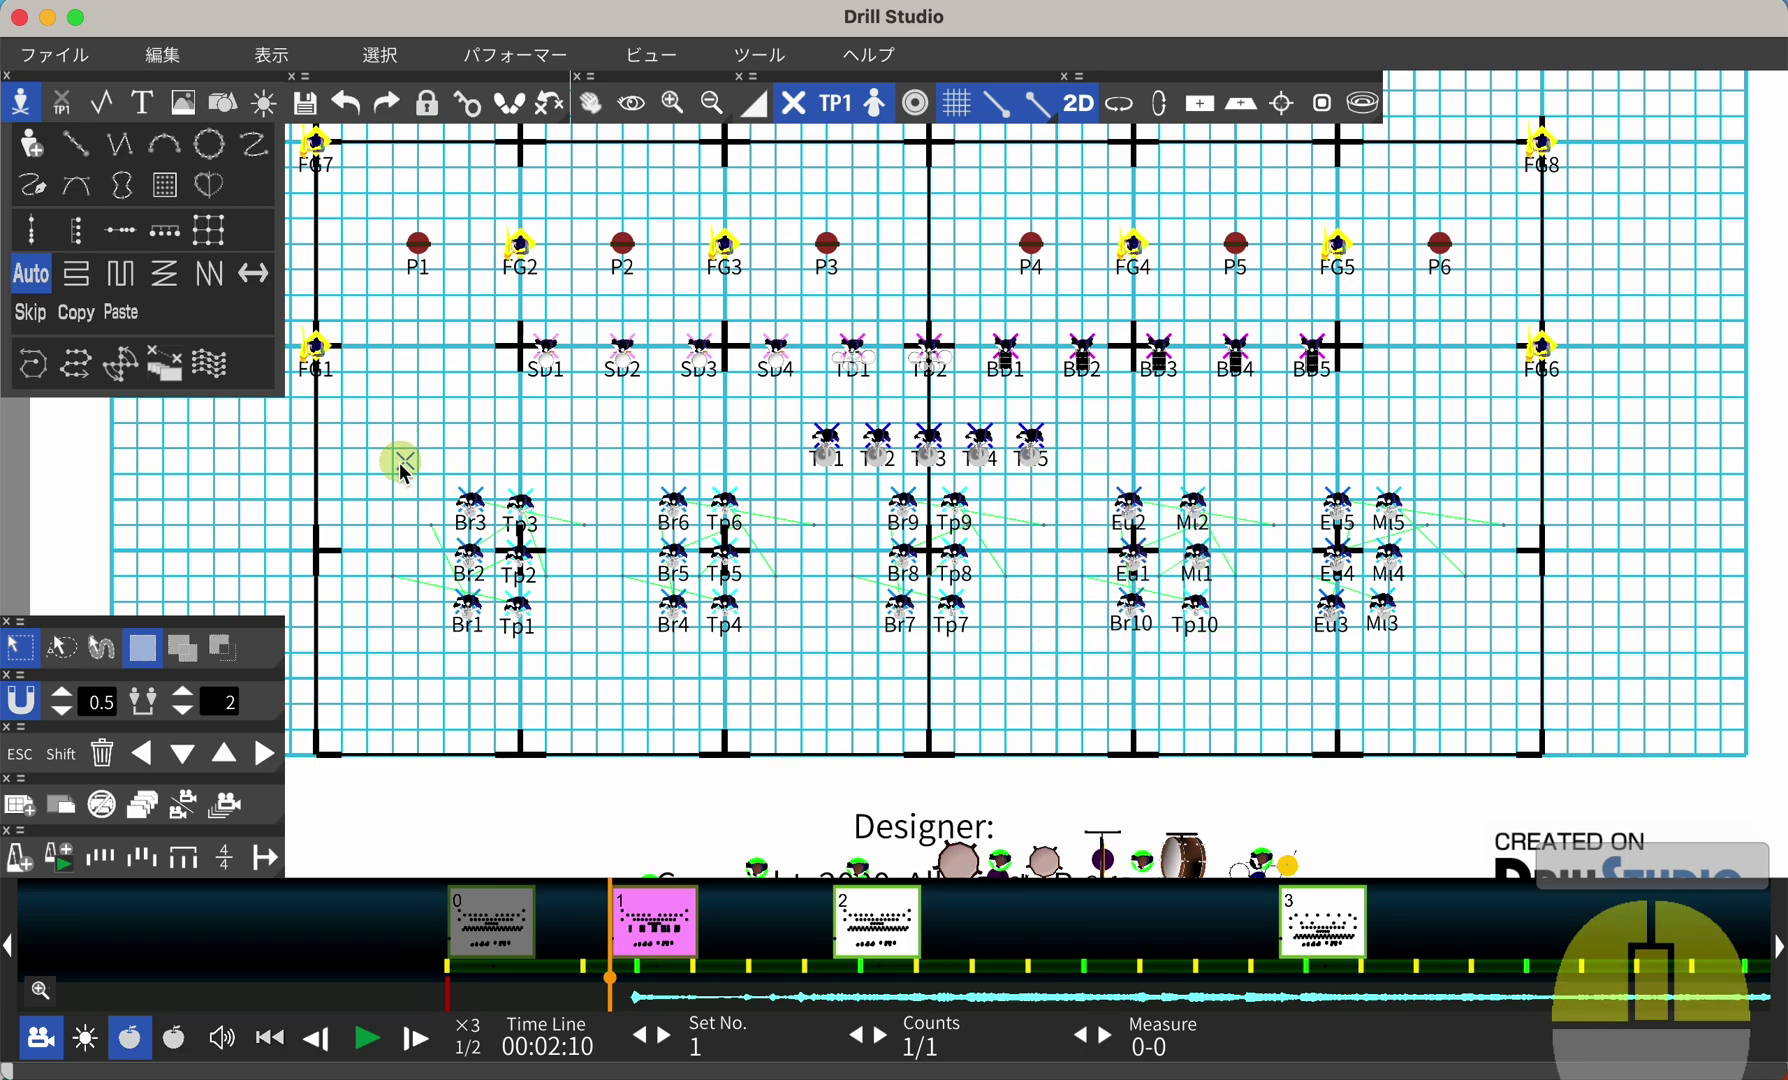
Gather the bass drums into a block, then marquee-select every marcher on the field
left_click_drag(1027, 424, 1011, 520)
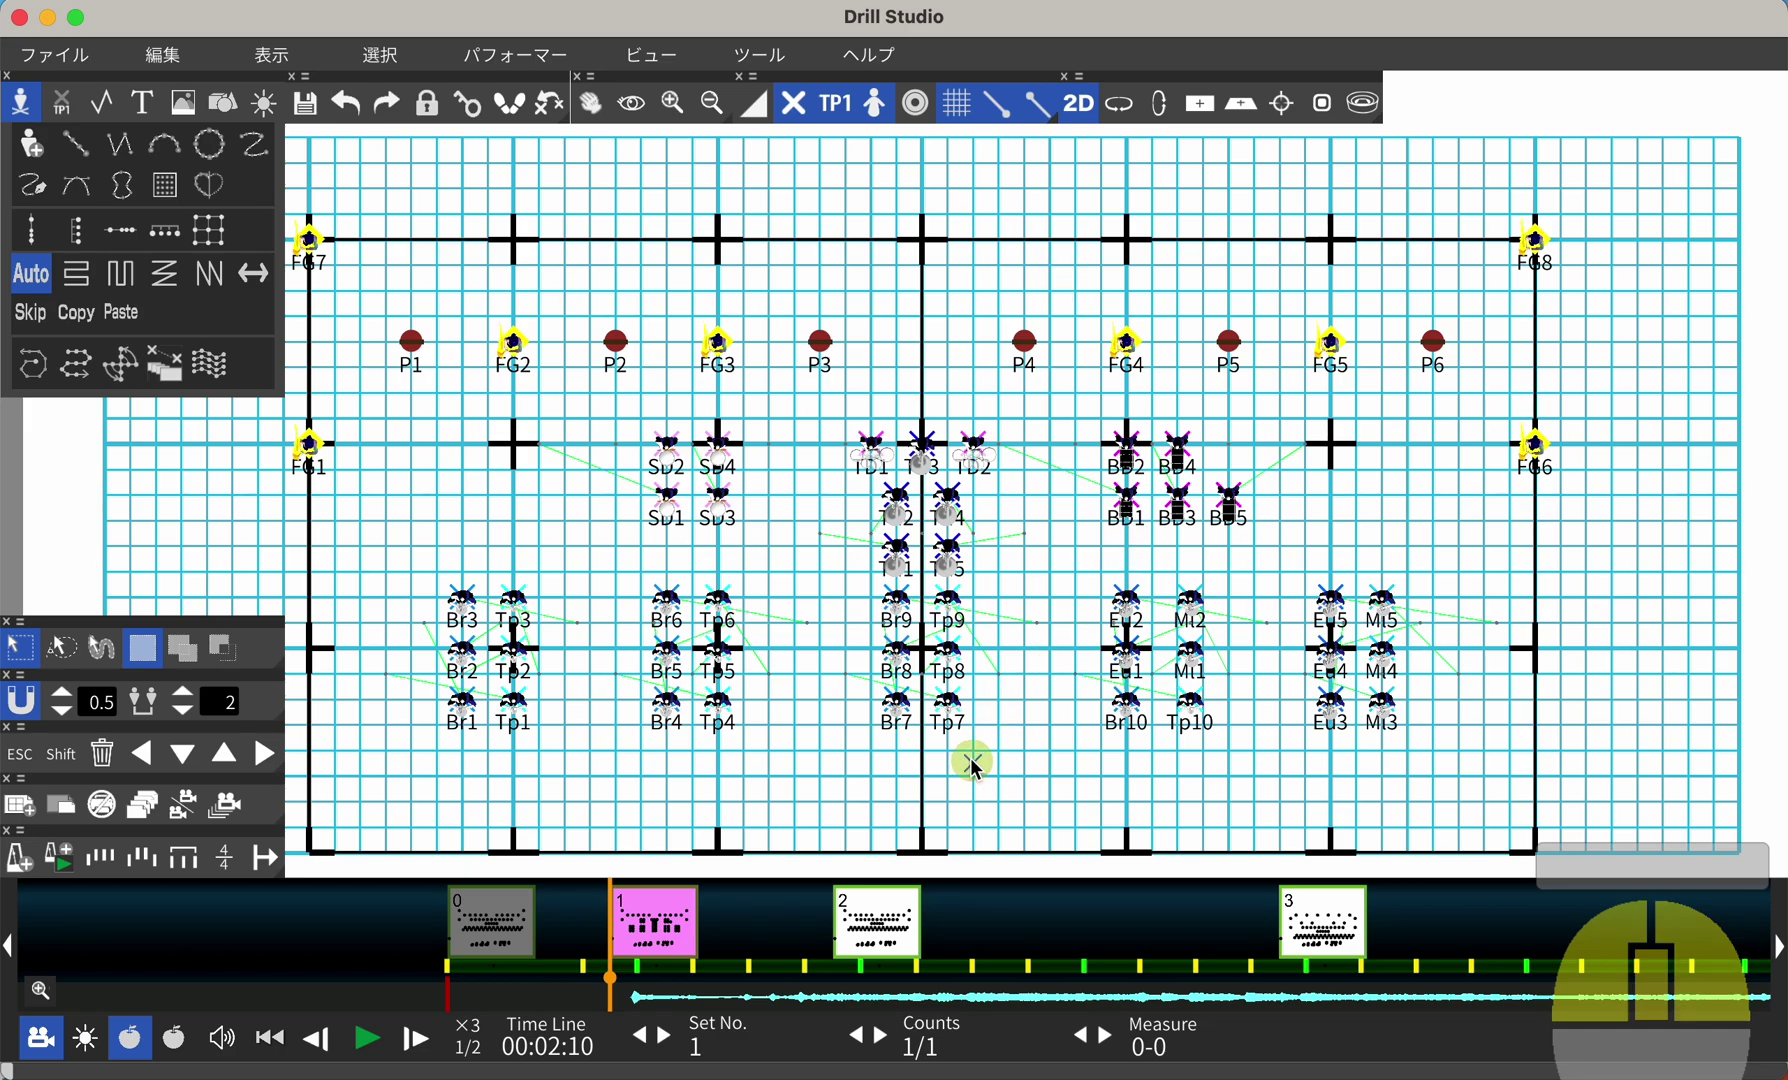
left_click_drag(977, 770, 1023, 595)
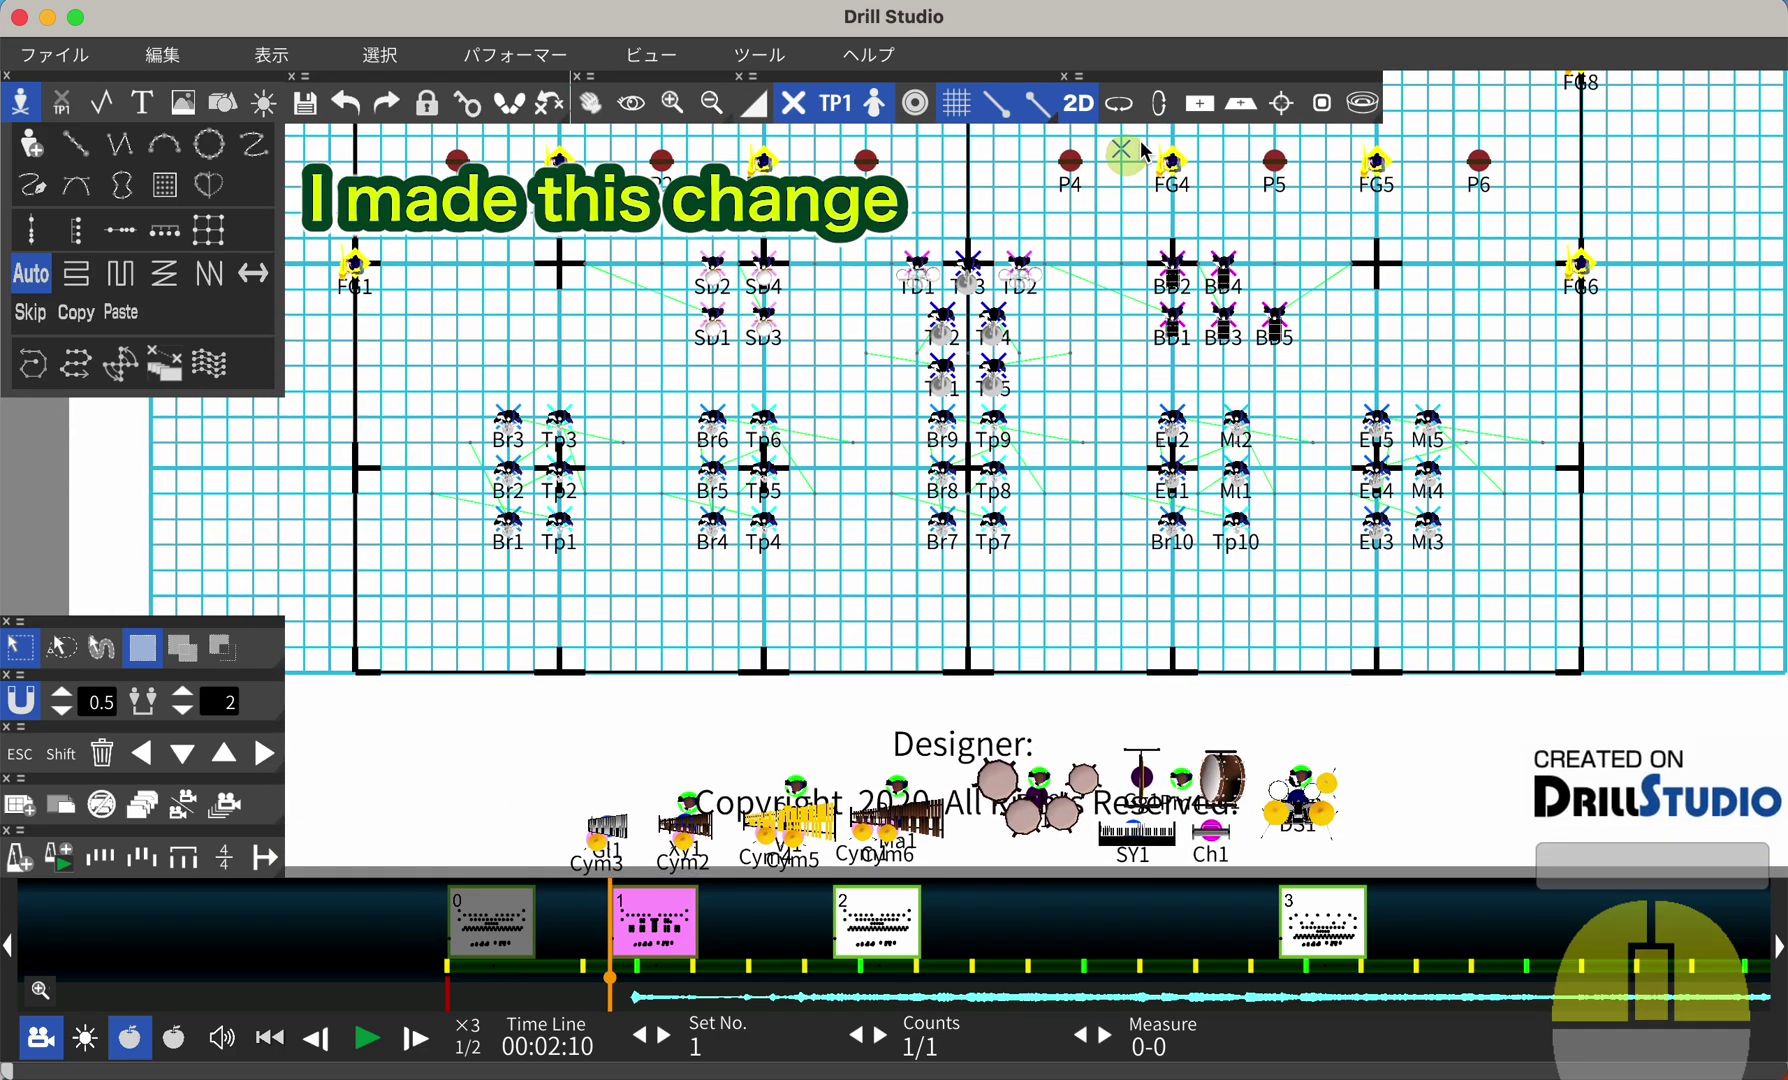
Switch the drill view to the 3D field with uniformed marchers, flags and pit instruments
left_click_drag(1023, 328, 1019, 398)
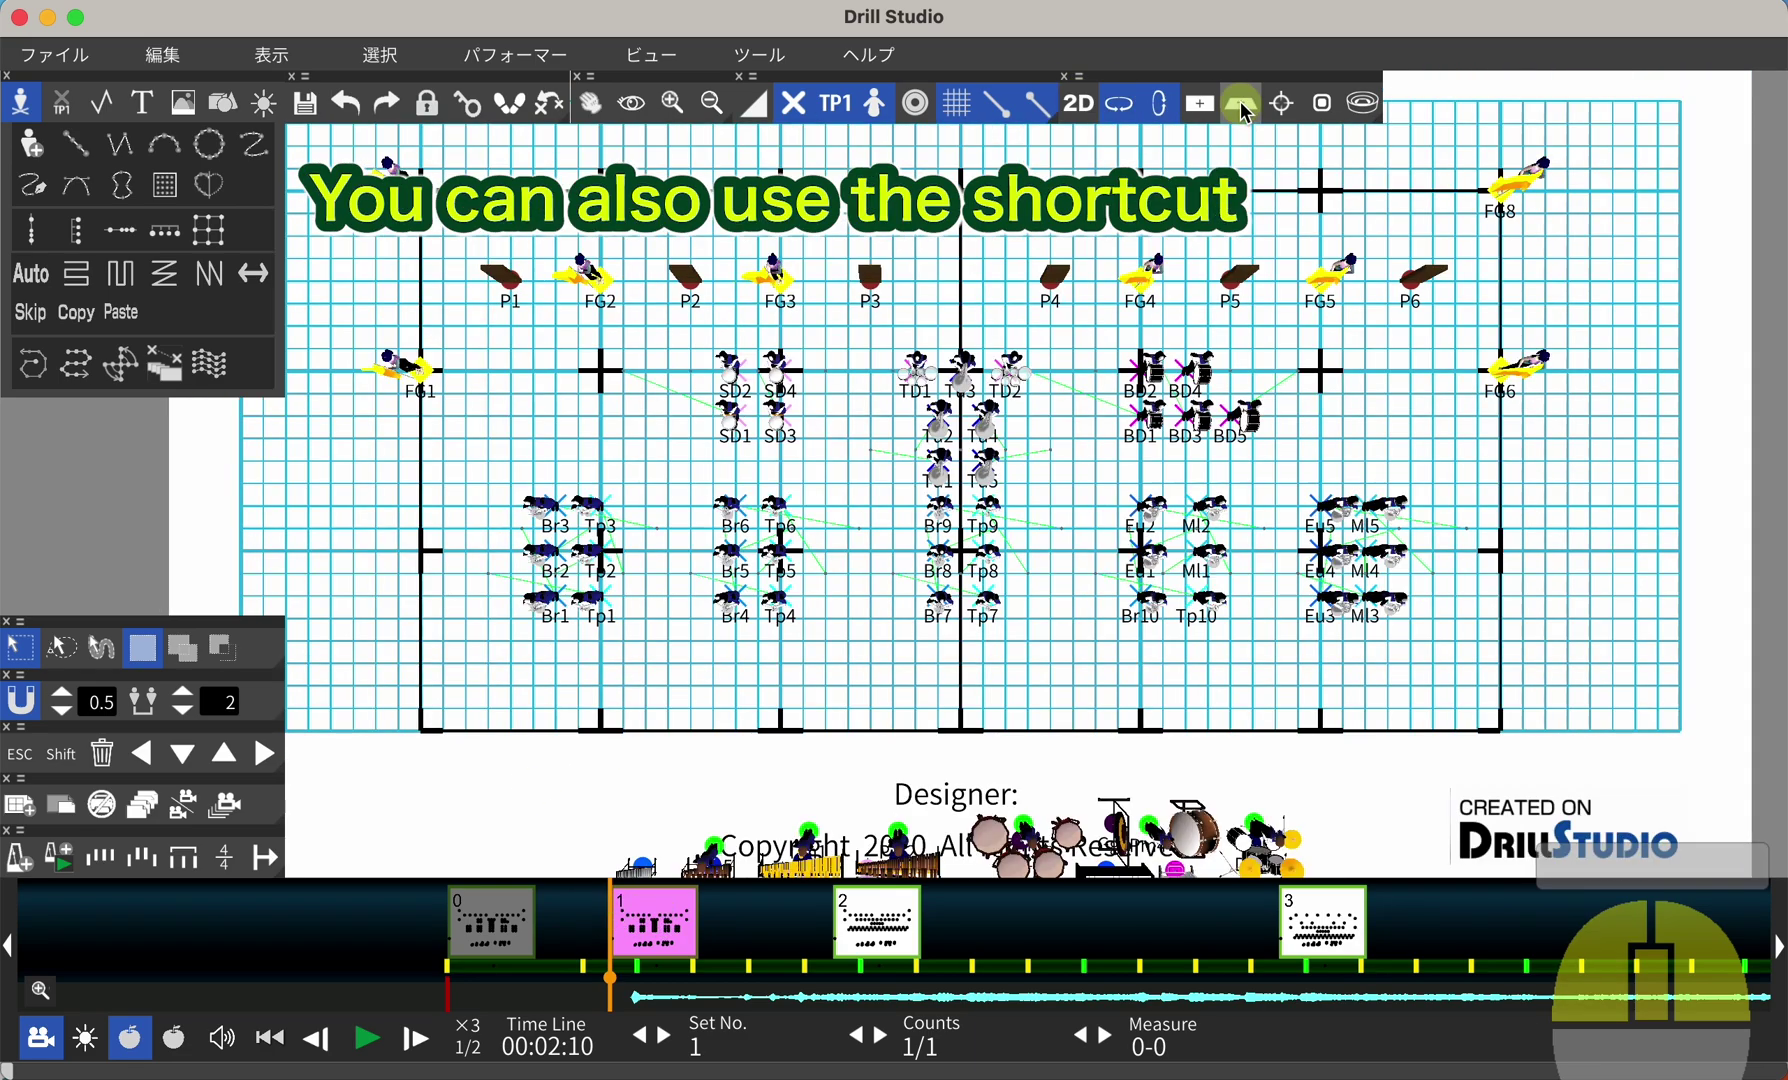
scroll("up", 3)
left_click_drag(736, 727, 793, 717)
scroll("up", 3)
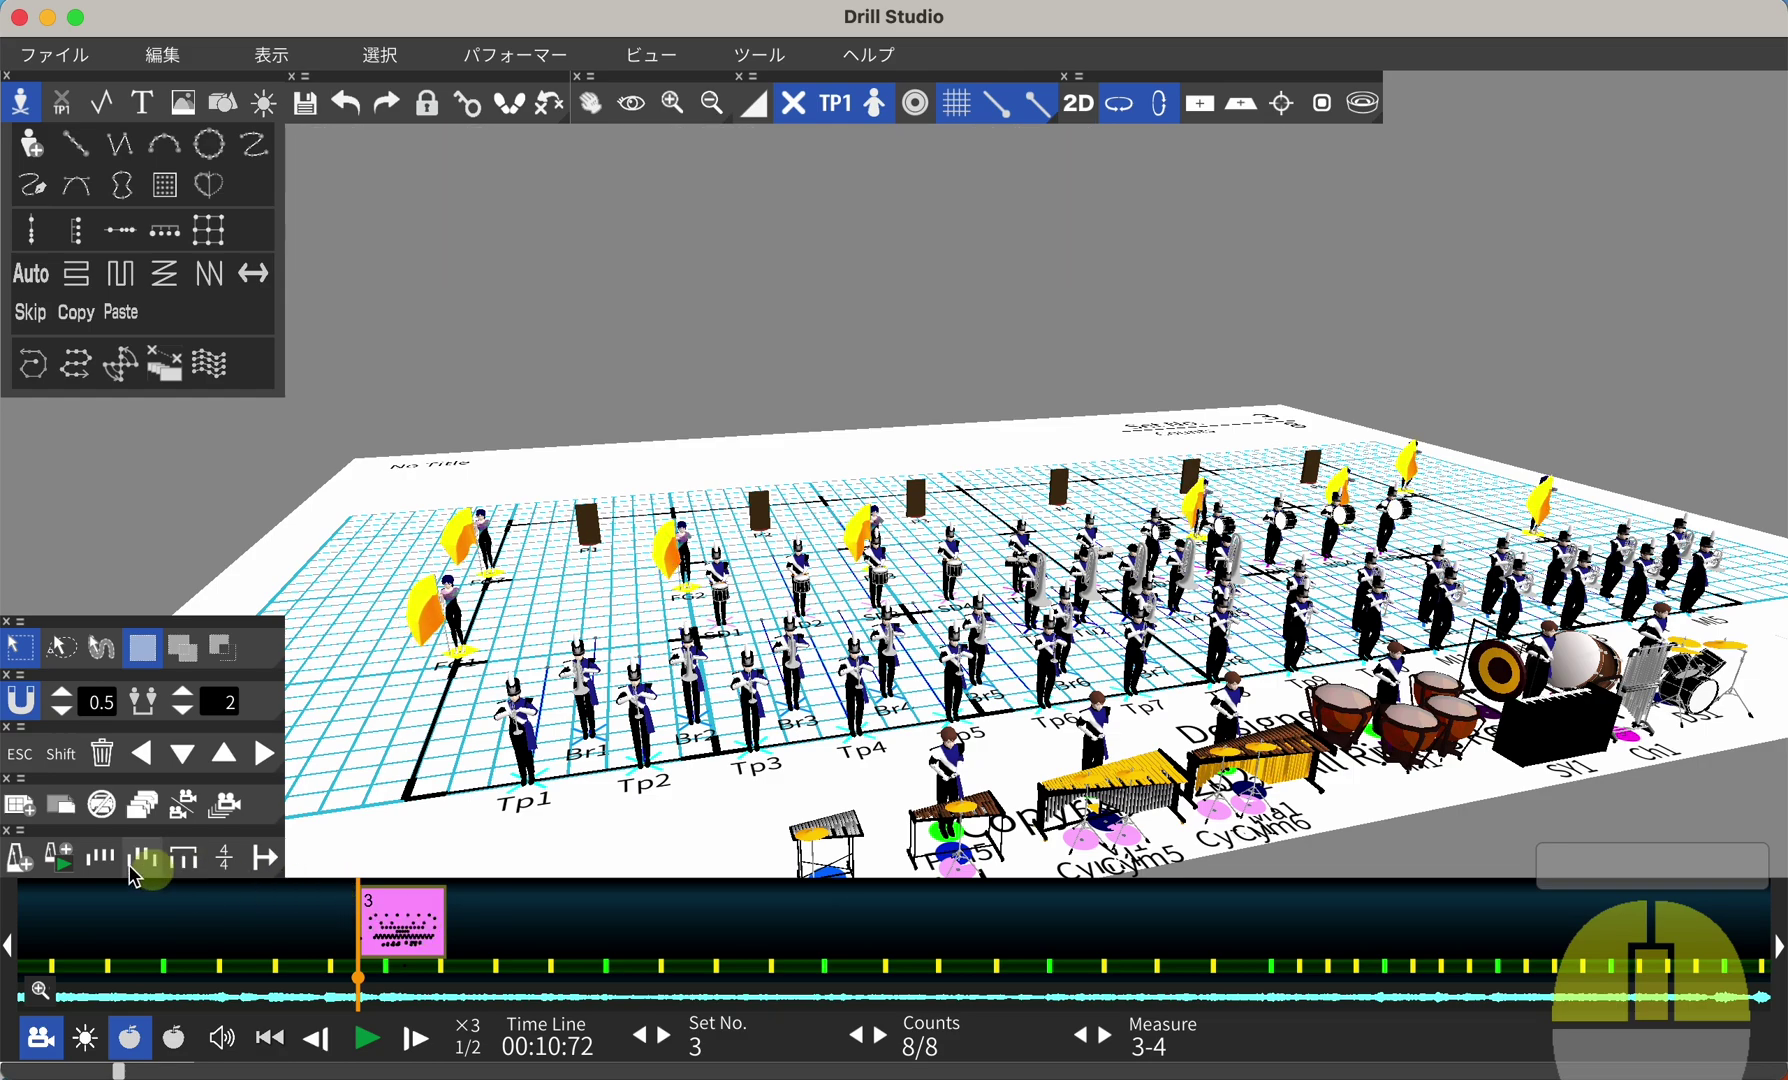
left_click(30, 816)
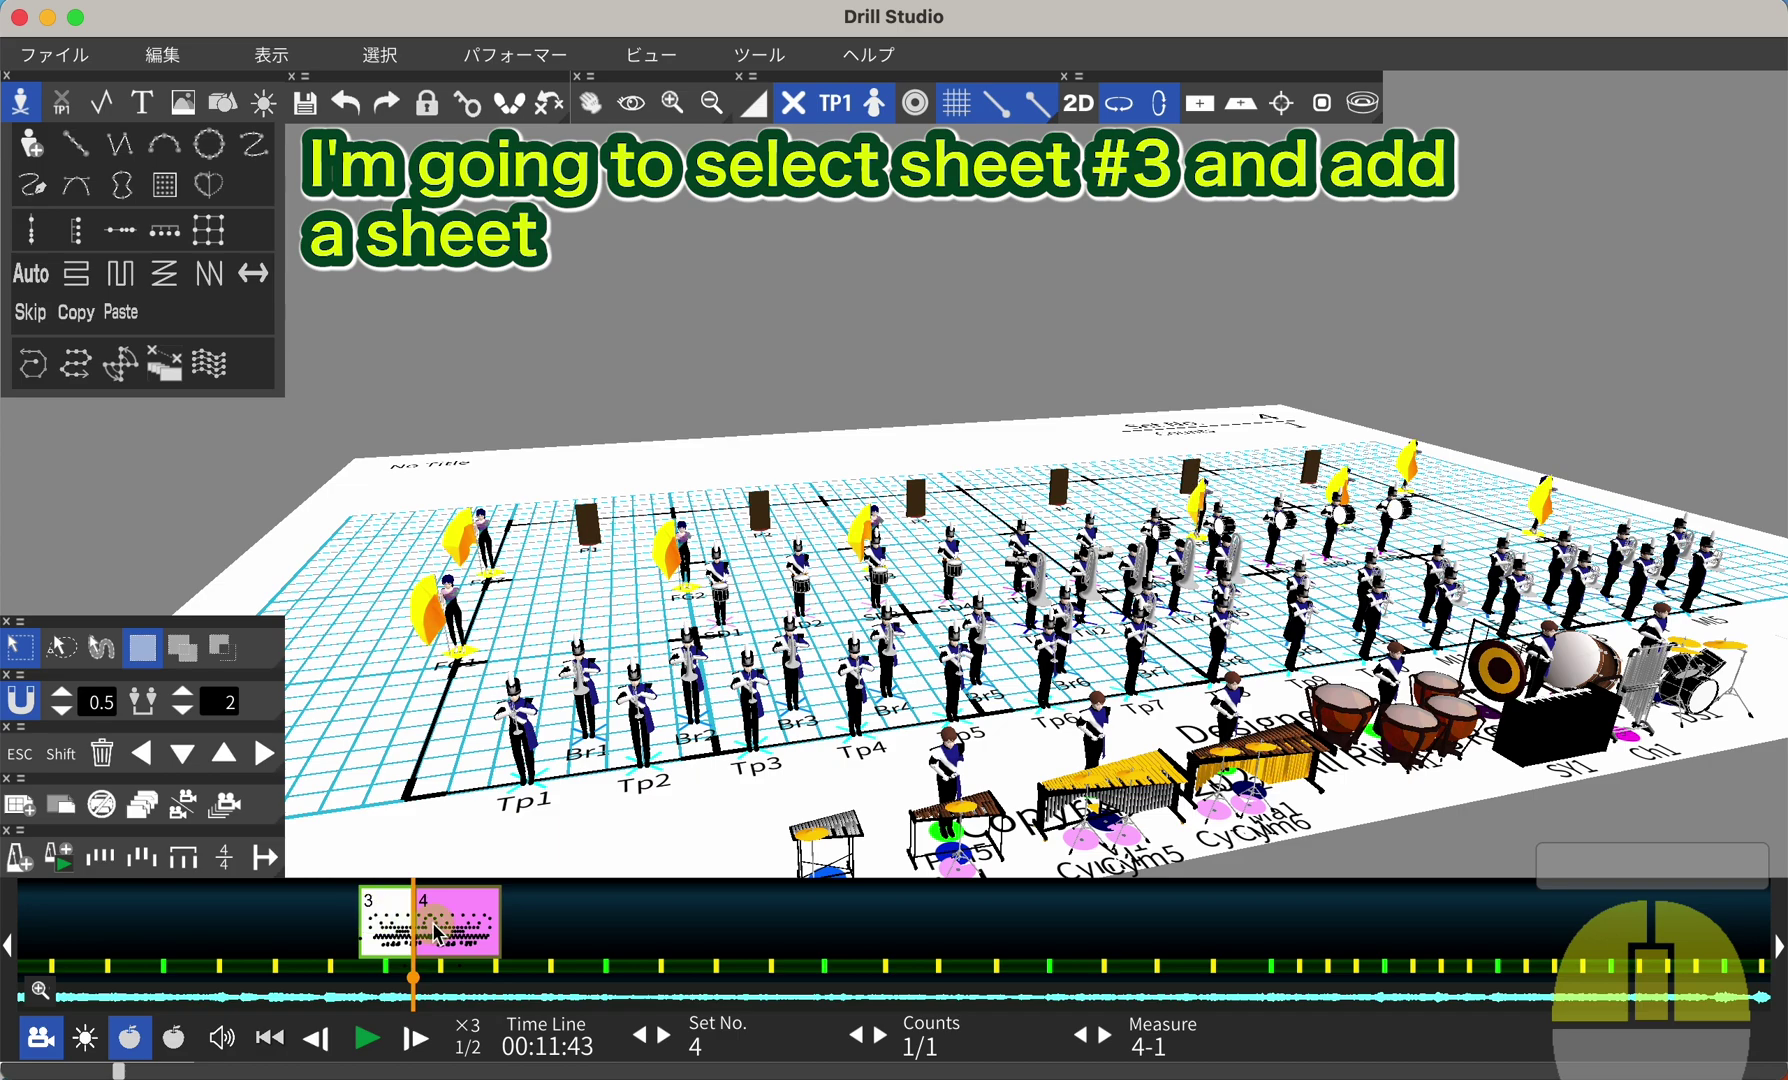
left_click(443, 930)
left_click_drag(443, 930, 802, 948)
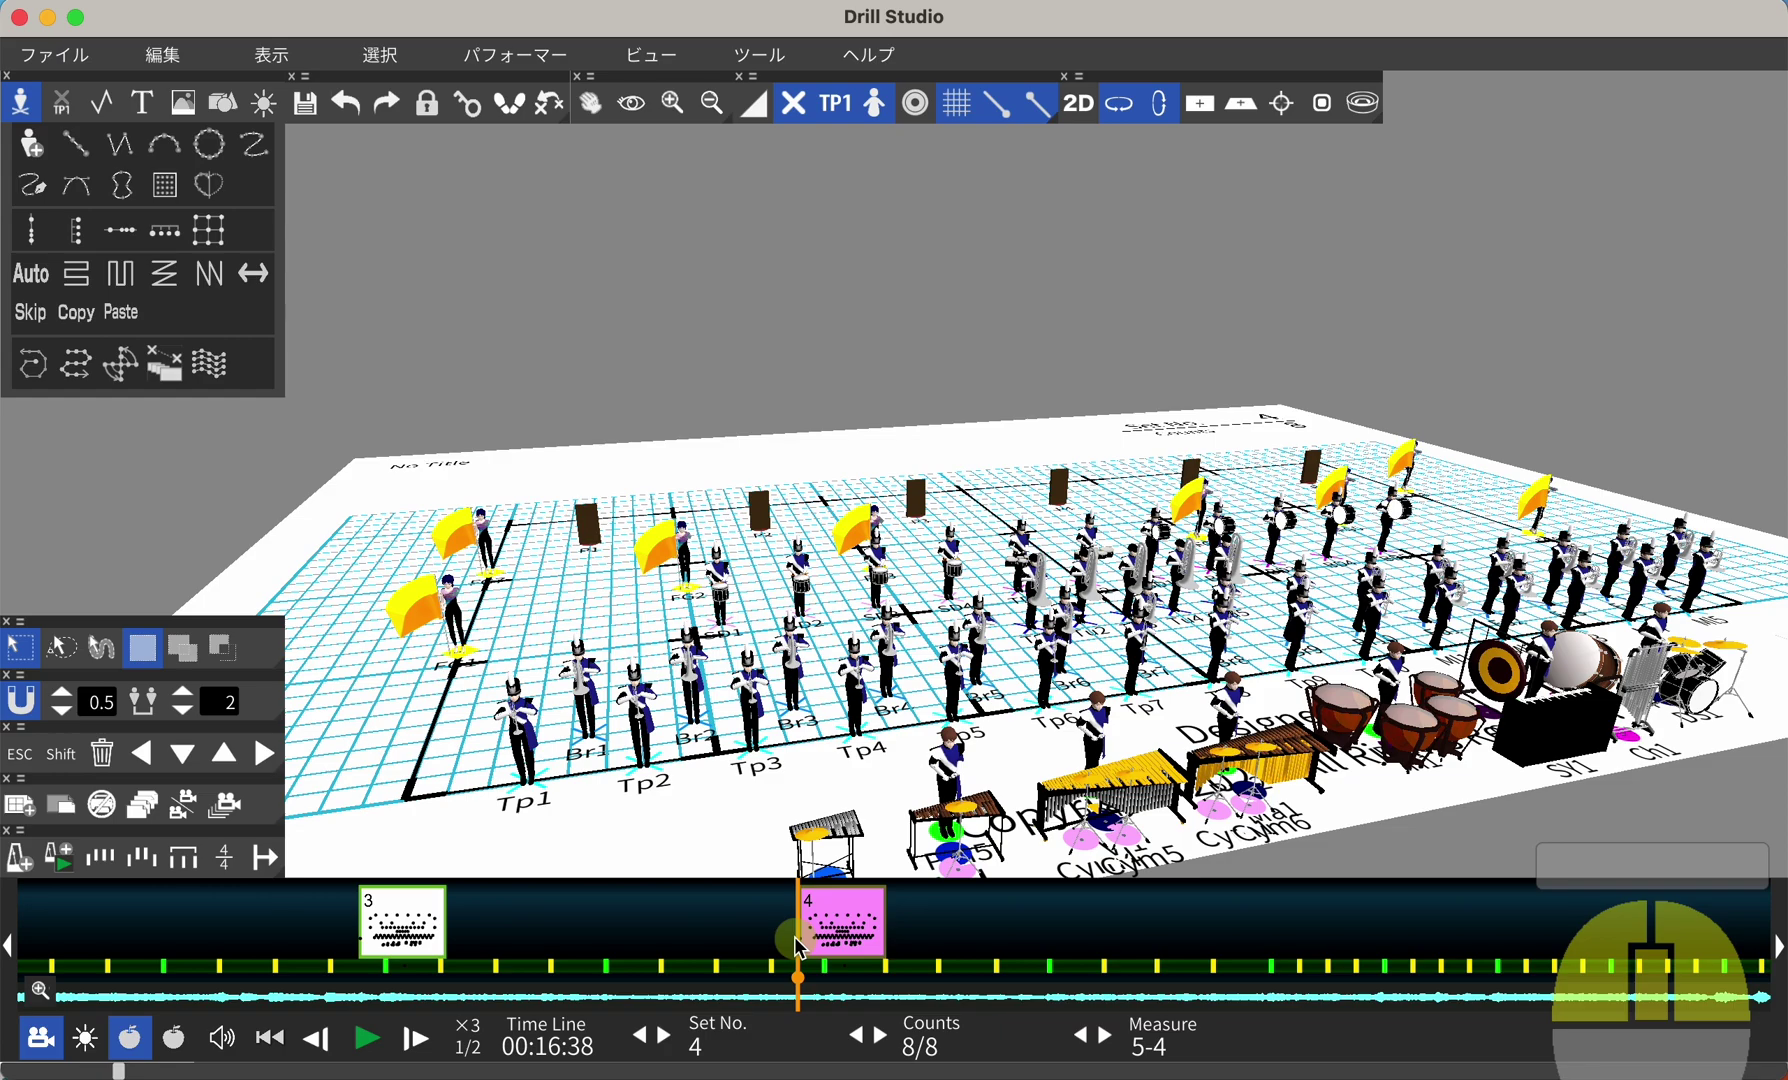